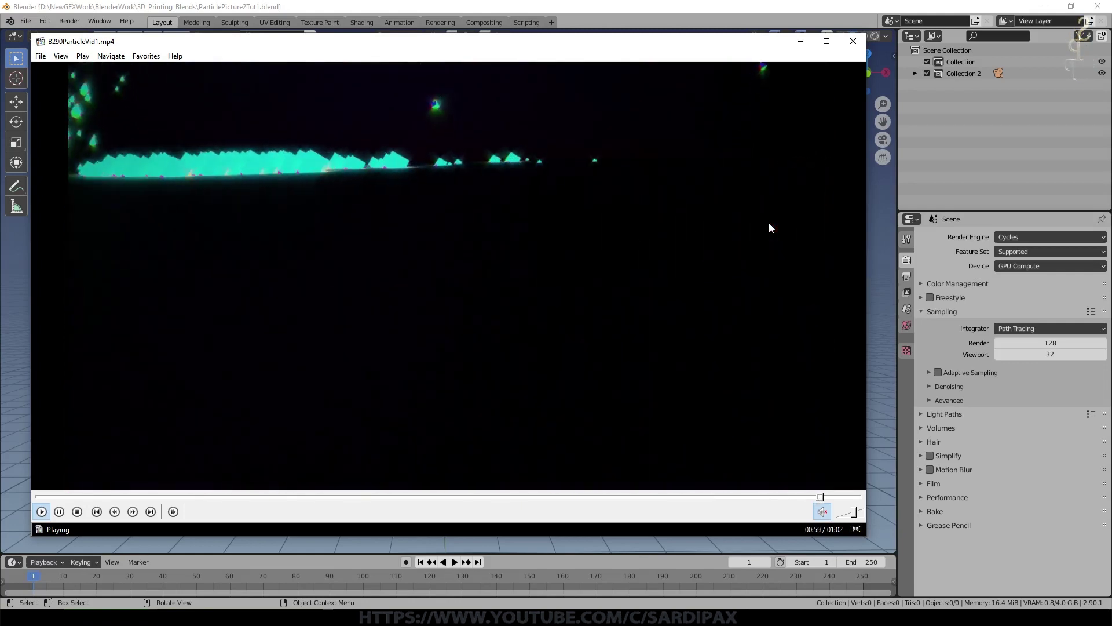
- Close the preview of the finished particle video
left_click(773, 226)
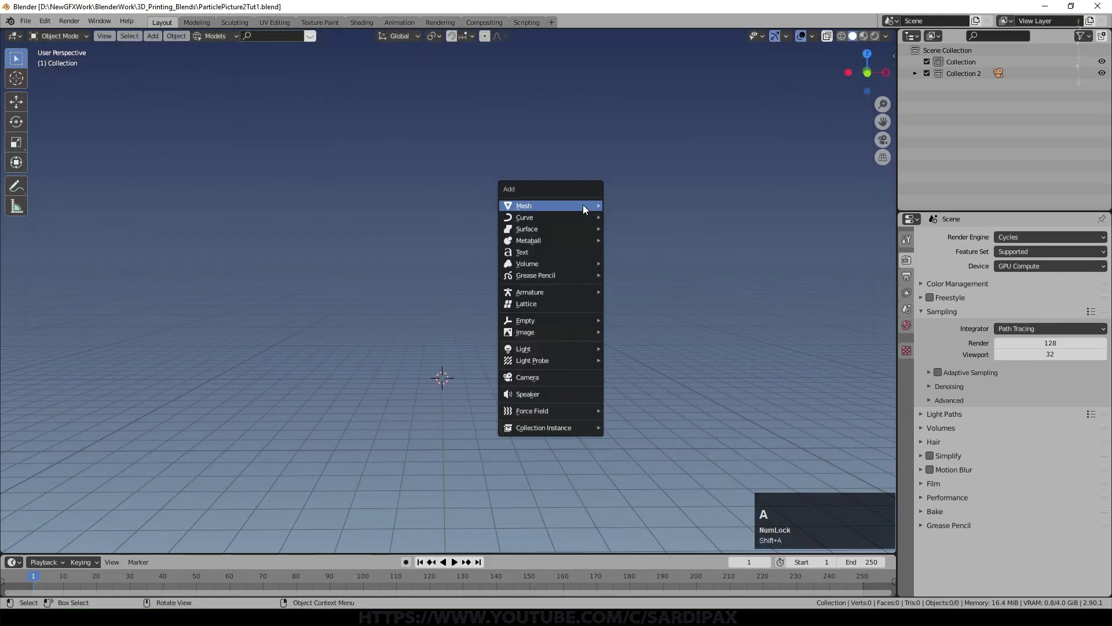
- Add a plane, enlarge it and stretch it along one axis into a rectangle viewed from the top
key("shift+a")
key("s")
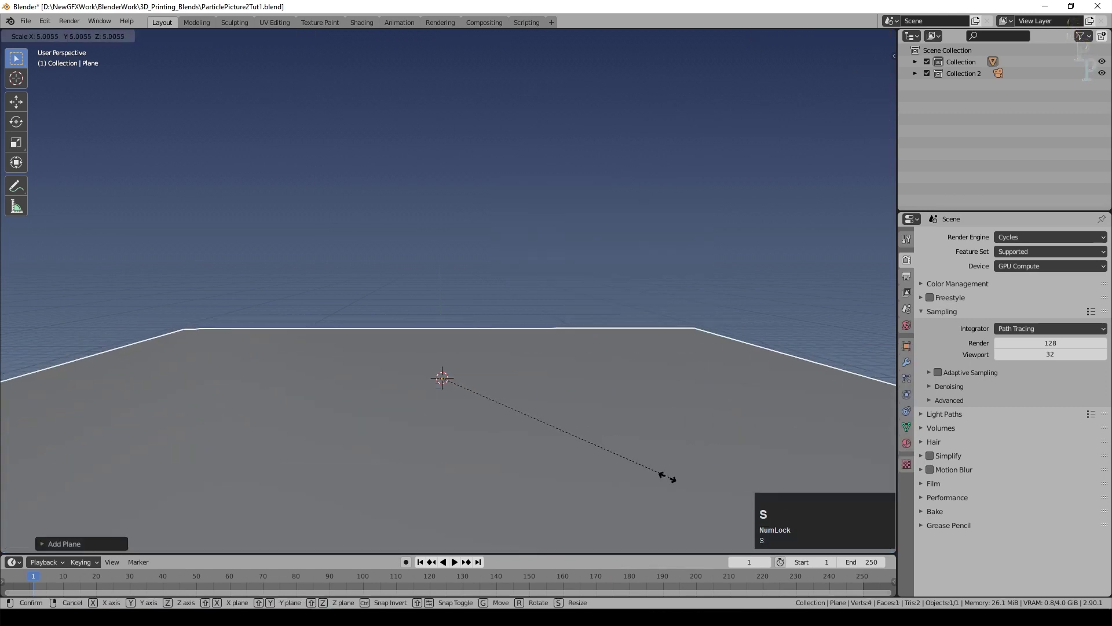
left_click(651, 476)
scroll("down", 3)
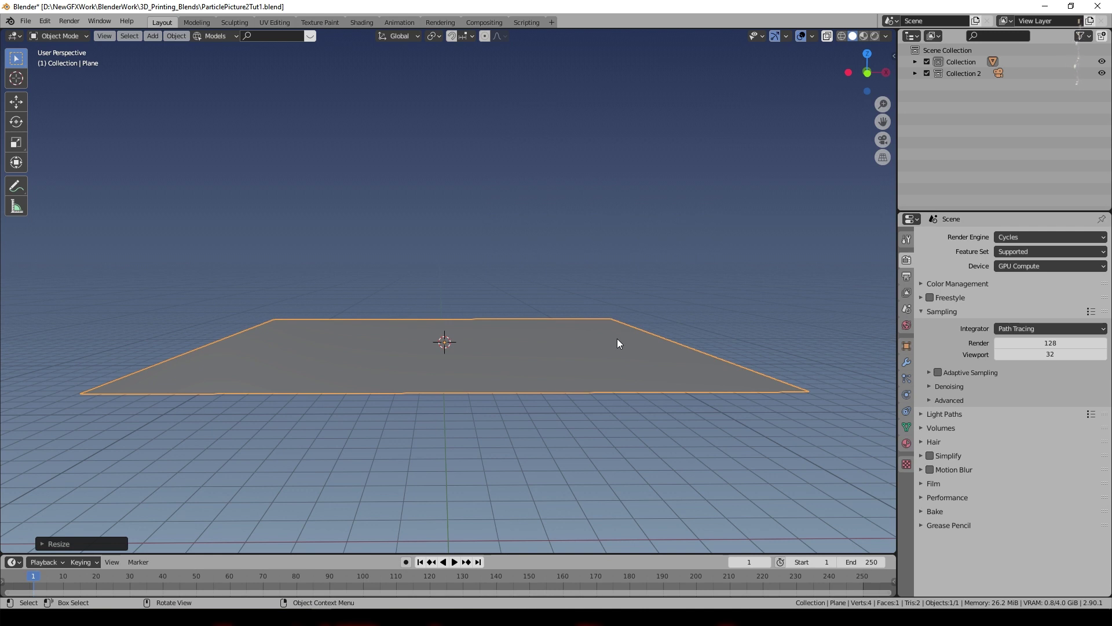
key("KP_7")
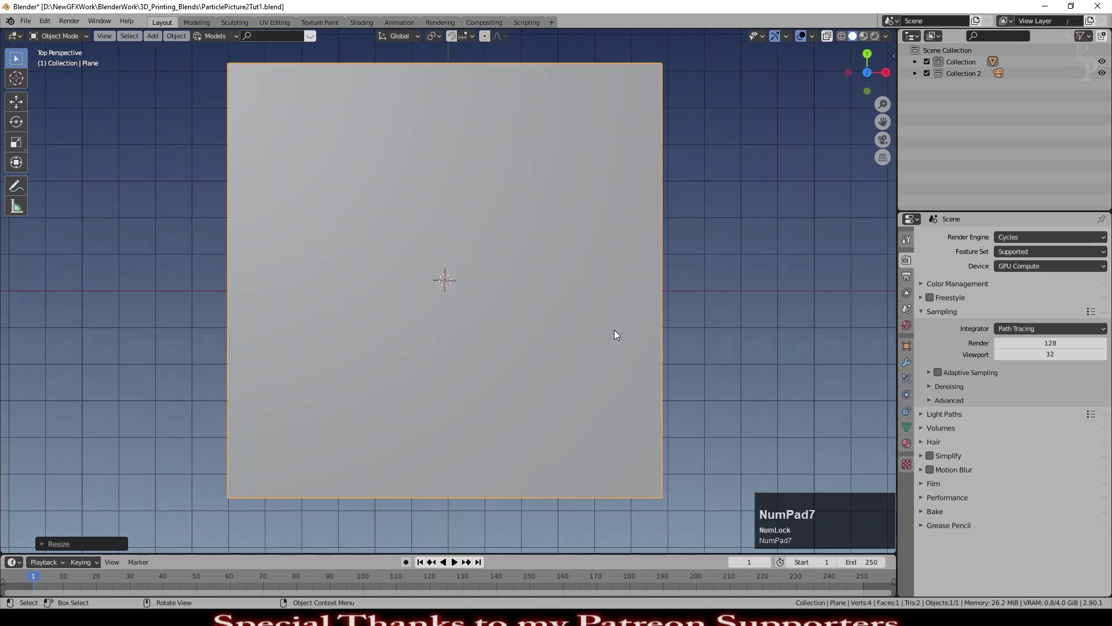
scroll("down", 3)
key("s")
key("z")
left_click(635, 320)
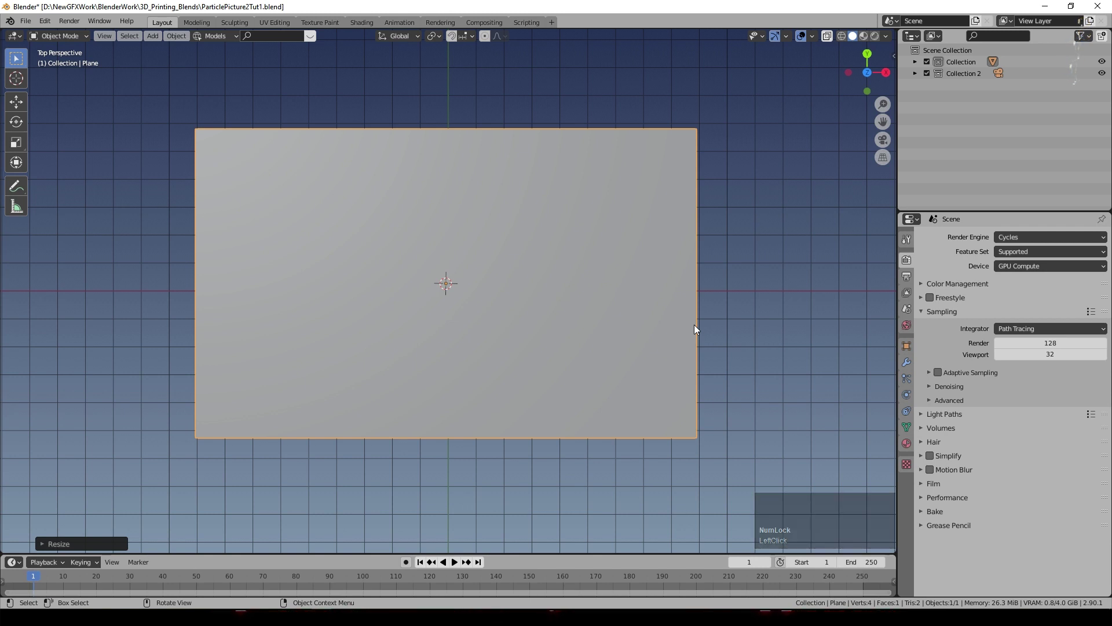
- UV-map the plane with Project From View (Bounds) so the texture fits its edges
key("Tab")
key("u")
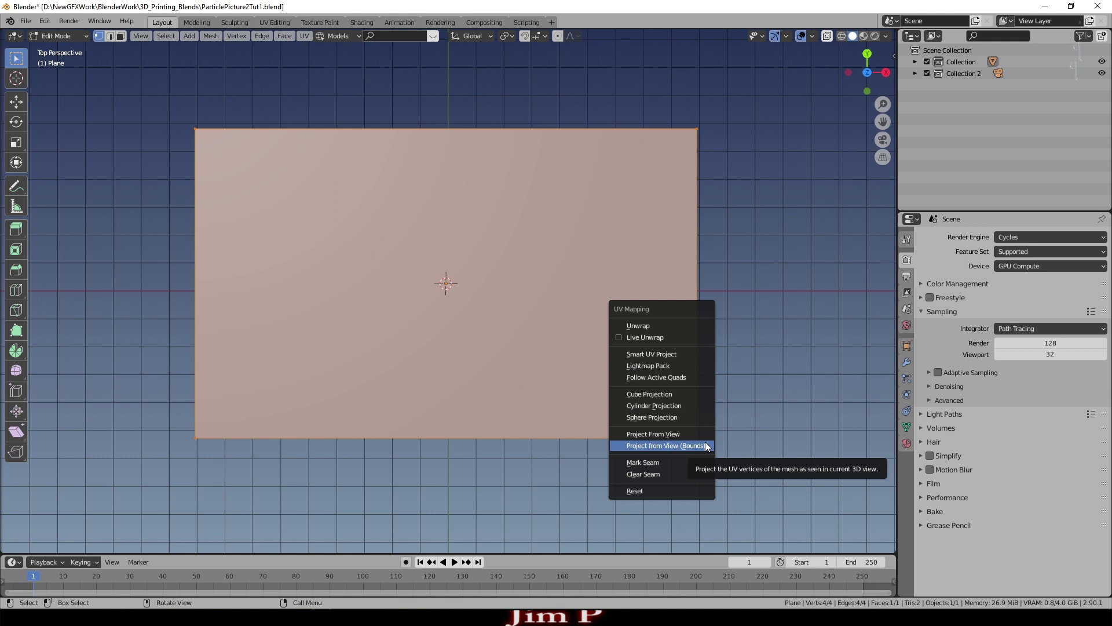
left_click(710, 448)
key("Tab")
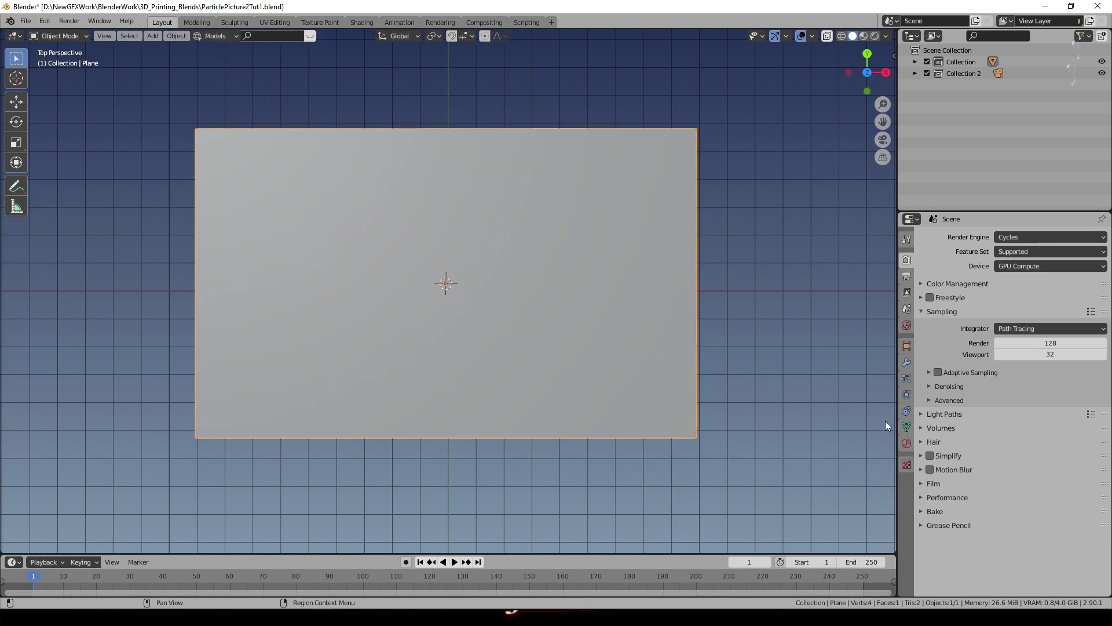
scroll("down", 3)
- Add a cube to the scene and frame the view on it
key("shift+a")
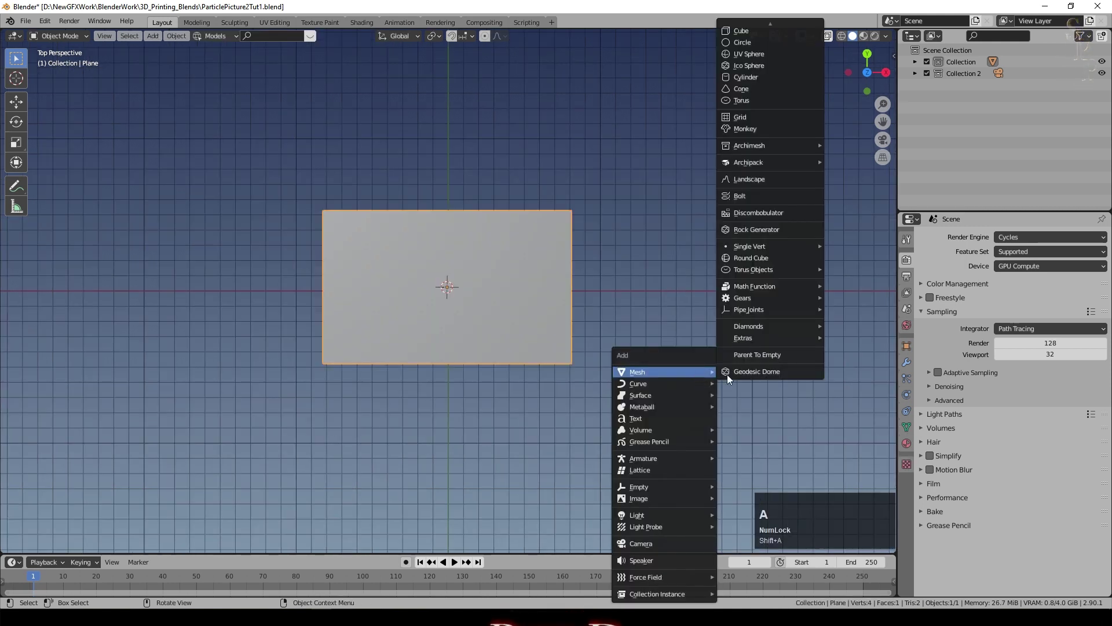
left_click(793, 33)
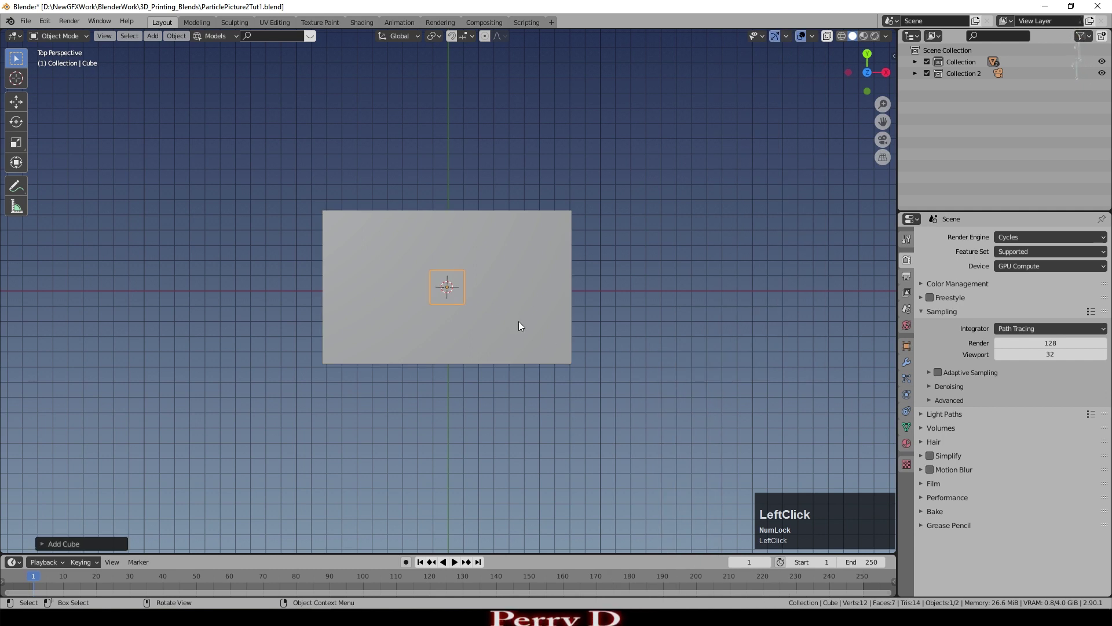
key("g")
left_click(810, 491)
key("KP_5")
- Rename the cube to 'Particle' and bring up its material settings
left_click(970, 84)
type("article")
key("Return")
left_click(790, 188)
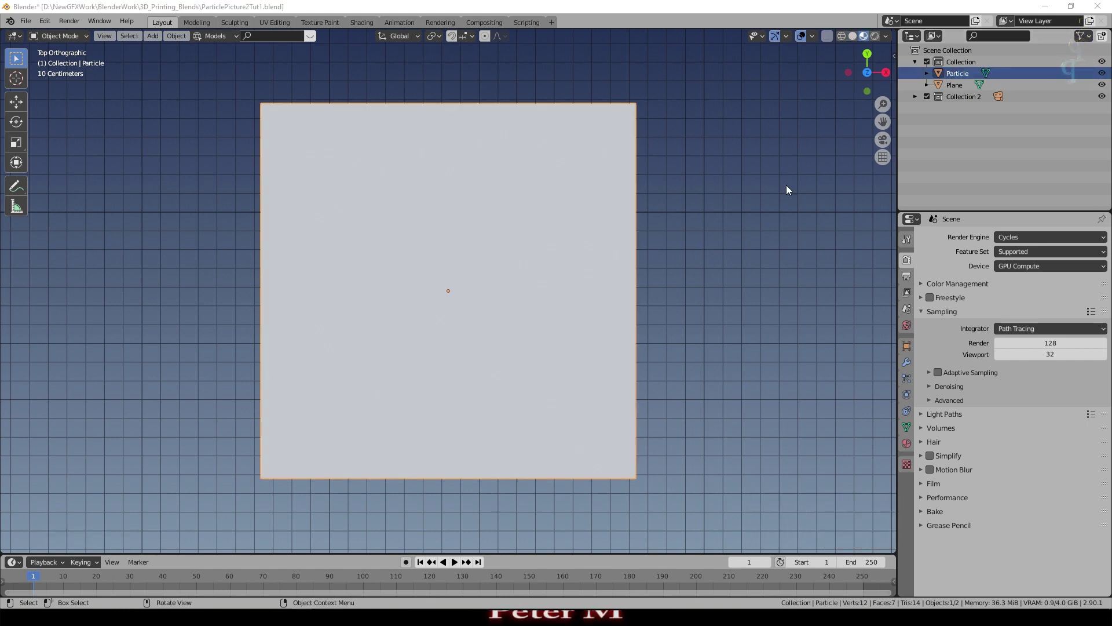
left_click(909, 448)
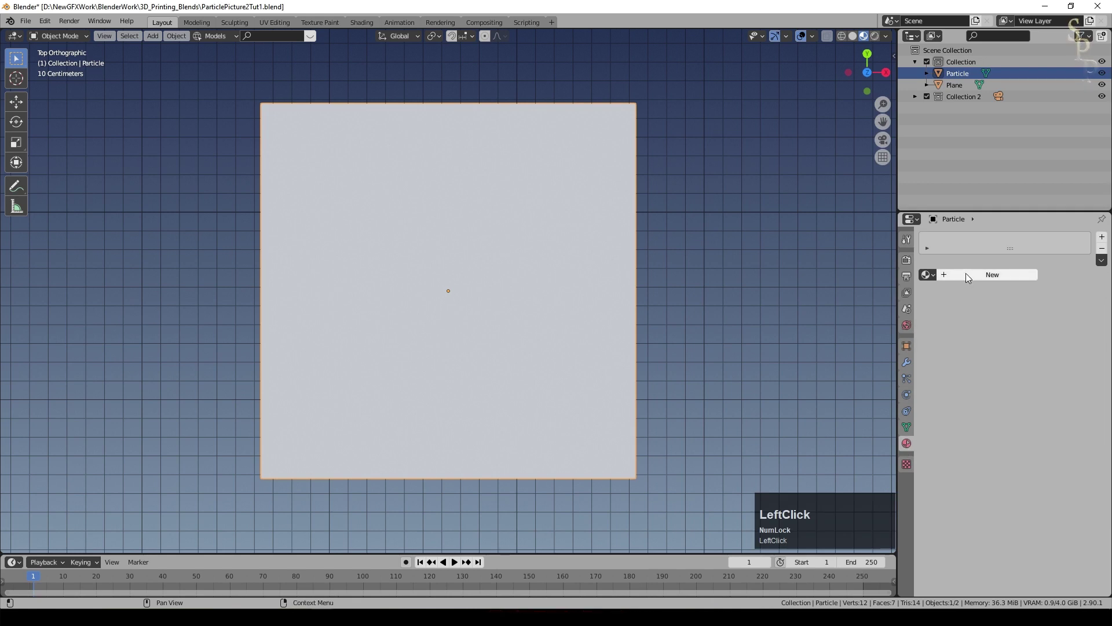
- Create a new material named 'Yellow' on the cube with a yellow base colour
left_click(972, 276)
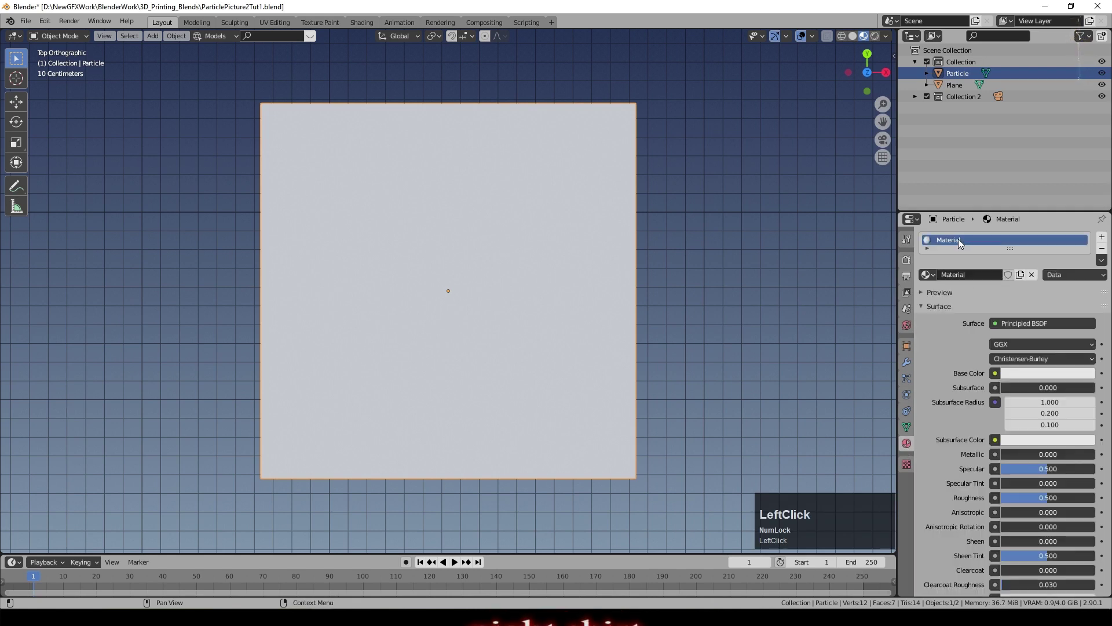
key("shift+y")
key("e")
type("ellow")
key("Return")
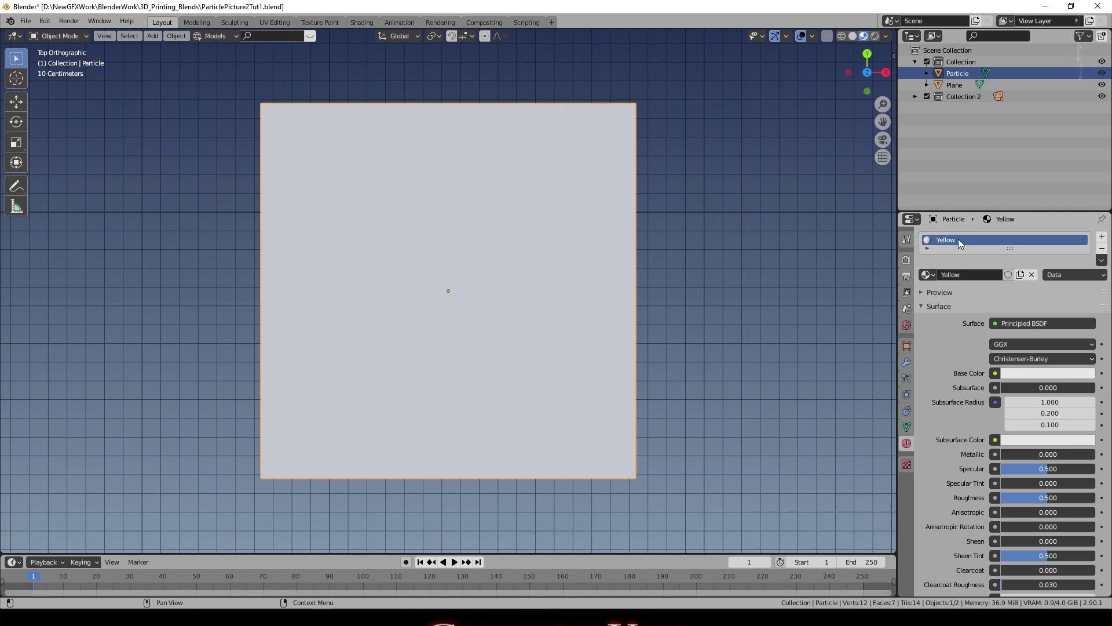
left_click(729, 363)
key("ctrl+c")
scroll("down", 3)
key("ctrl+v")
- Set the world background colour to black and preview the cube in rendered shading
scroll("down", 3)
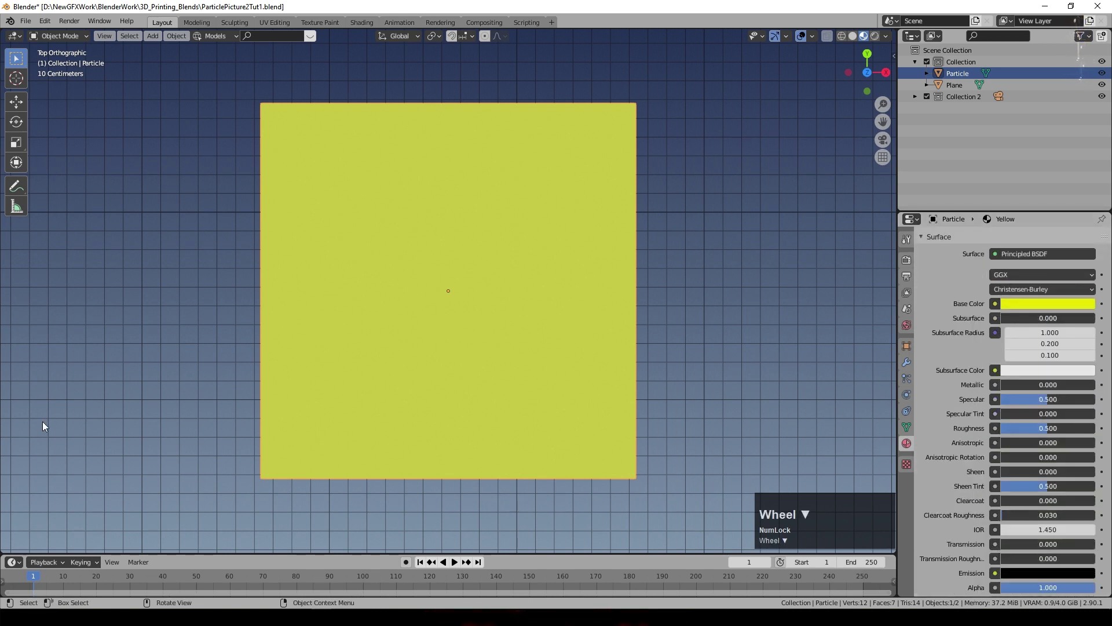
scroll("up", 3)
key("ctrl+v")
key("ctrl+c")
key("ctrl+v")
left_click(1027, 411)
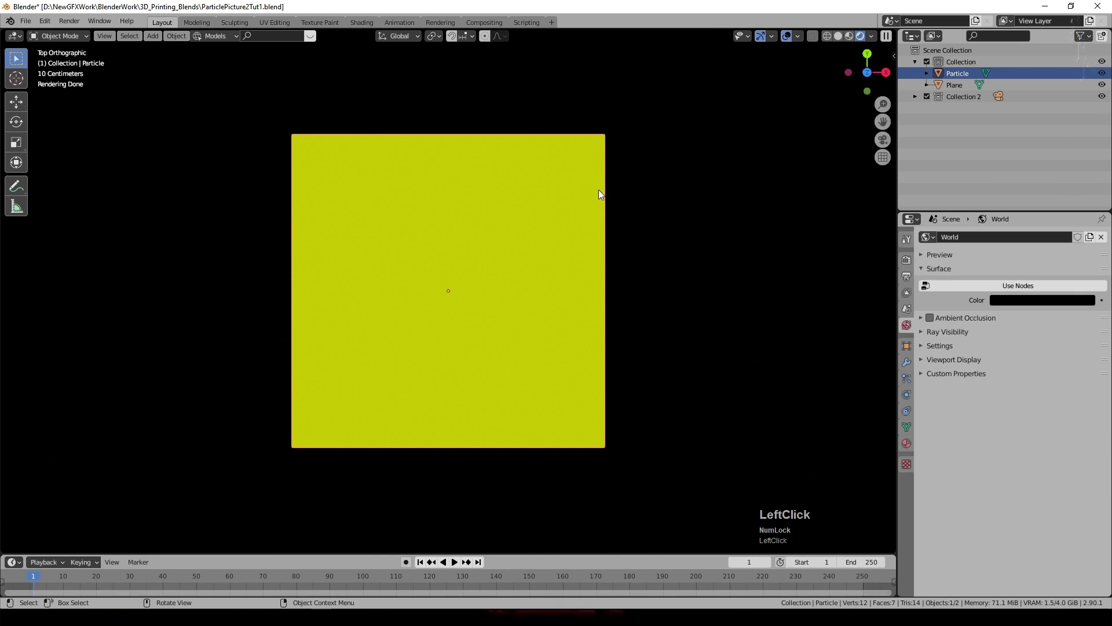
middle_click(760, 257)
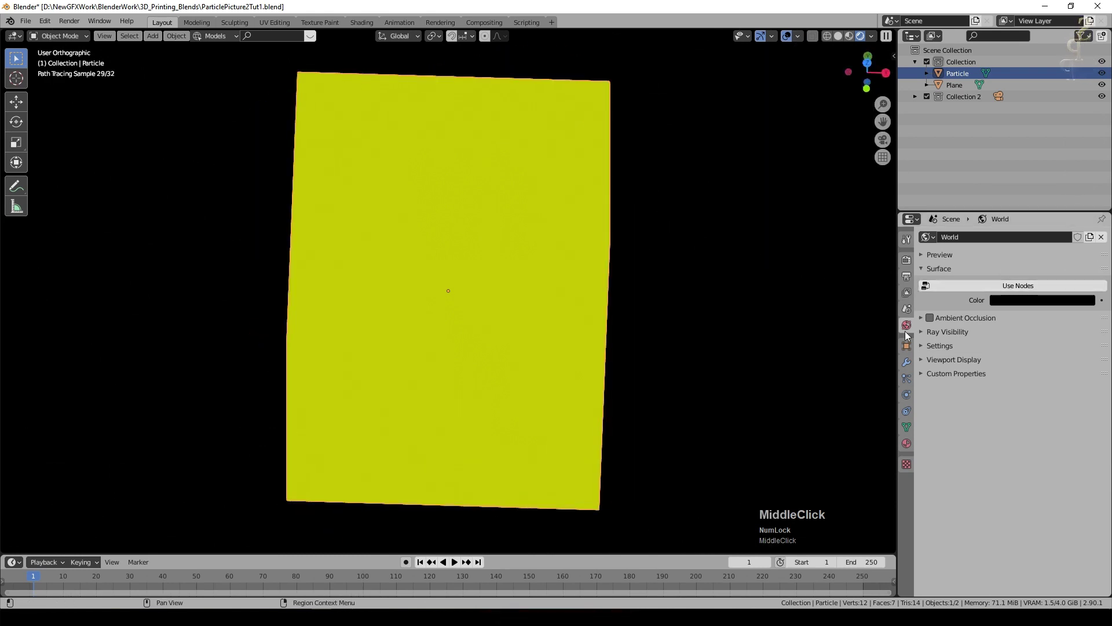
- Add a 'Green' material slot copied from Yellow and give it a green glow colour
left_click(913, 447)
scroll("up", 3)
left_click(1110, 239)
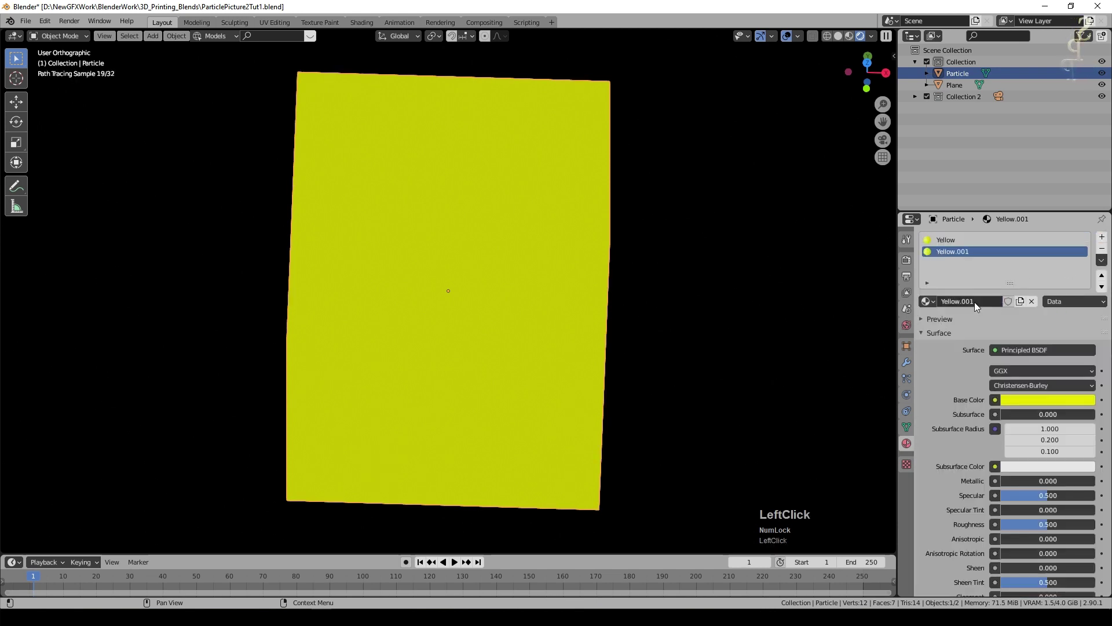
key("shift+g")
key("r")
type("reen")
key("Return")
left_click(1038, 403)
key("ctrl+c")
scroll("down", 3)
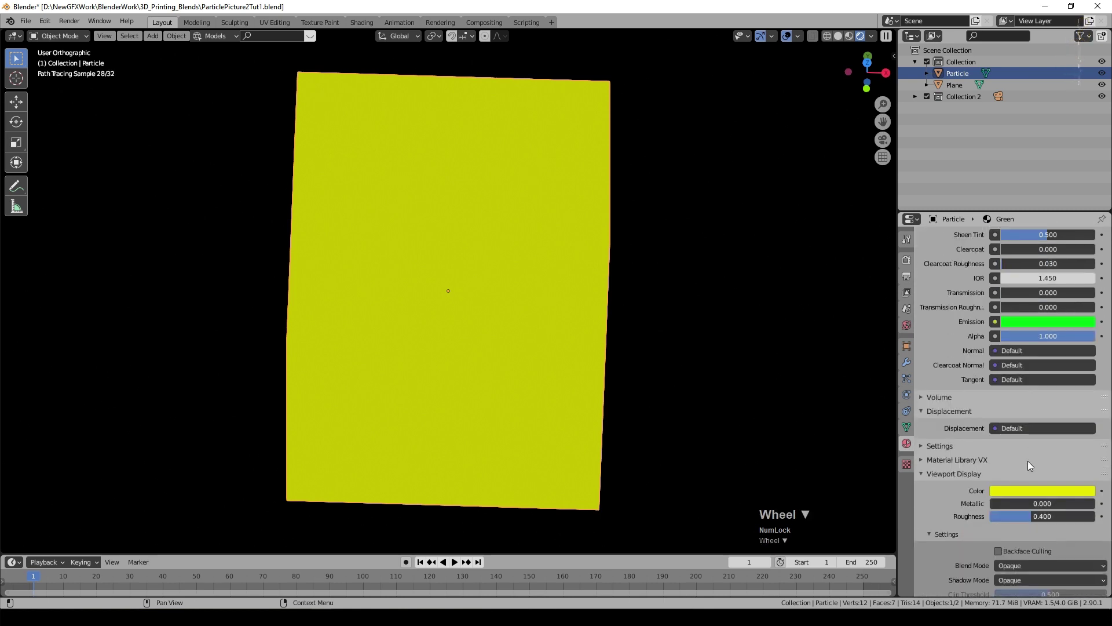
key("ctrl+v")
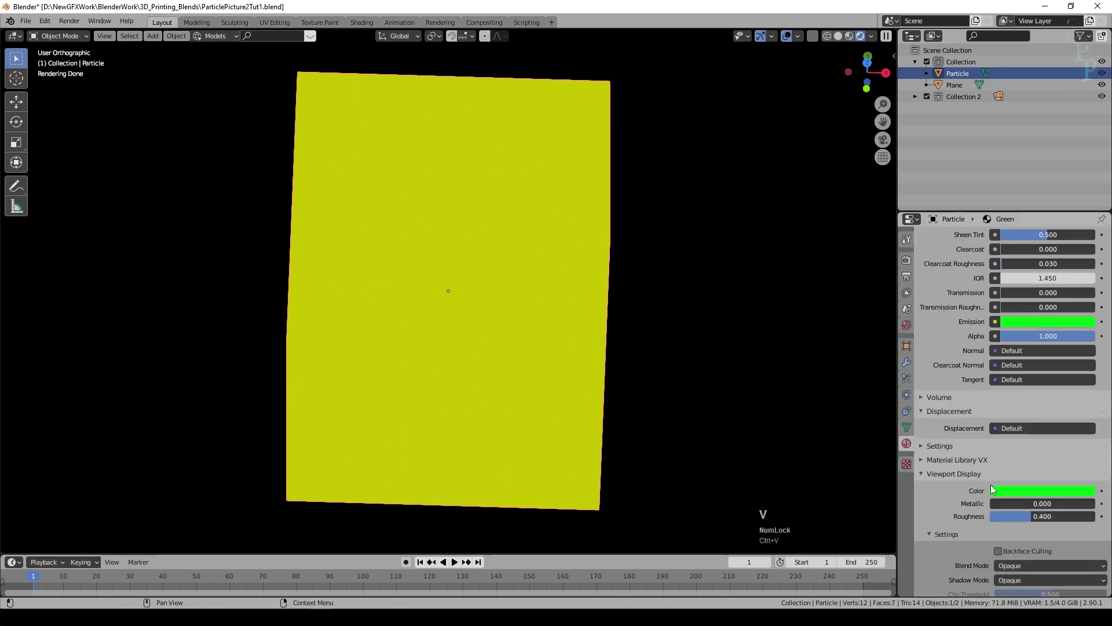
- Add a 'Red' material slot and give it a red colour and glow
left_click(615, 379)
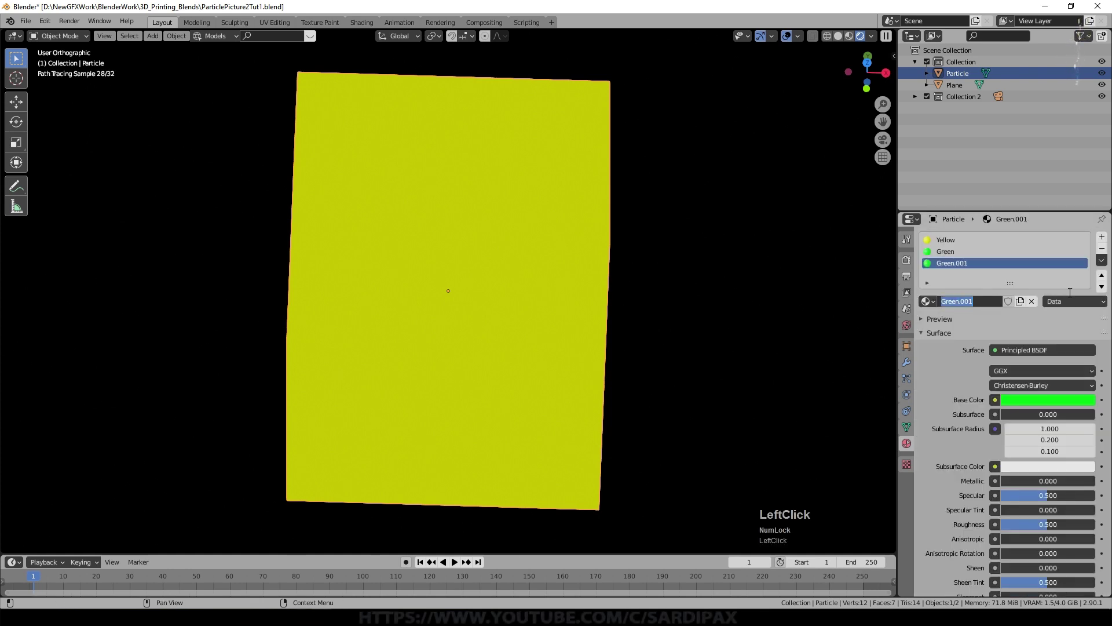
key("shift+r")
key("e")
type("ed")
key("Return")
left_click(1045, 402)
key("ctrl+c")
scroll("down", 3)
key("ctrl+v")
- Add a fourth 'Blue' material slot and give it a blue colour and glow
left_click(1011, 516)
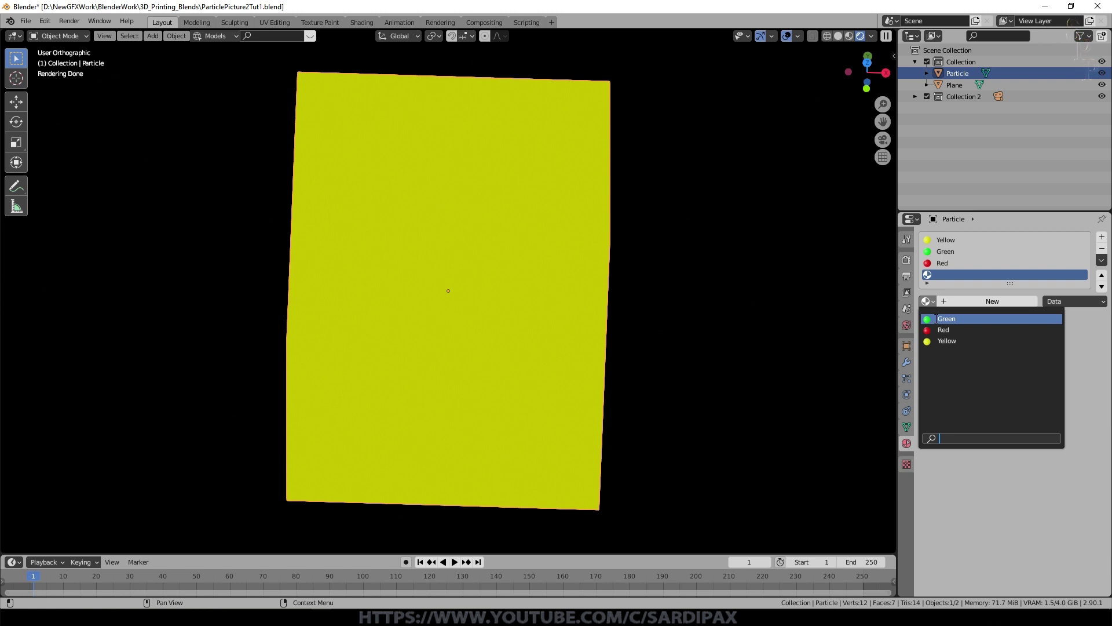
key("Return")
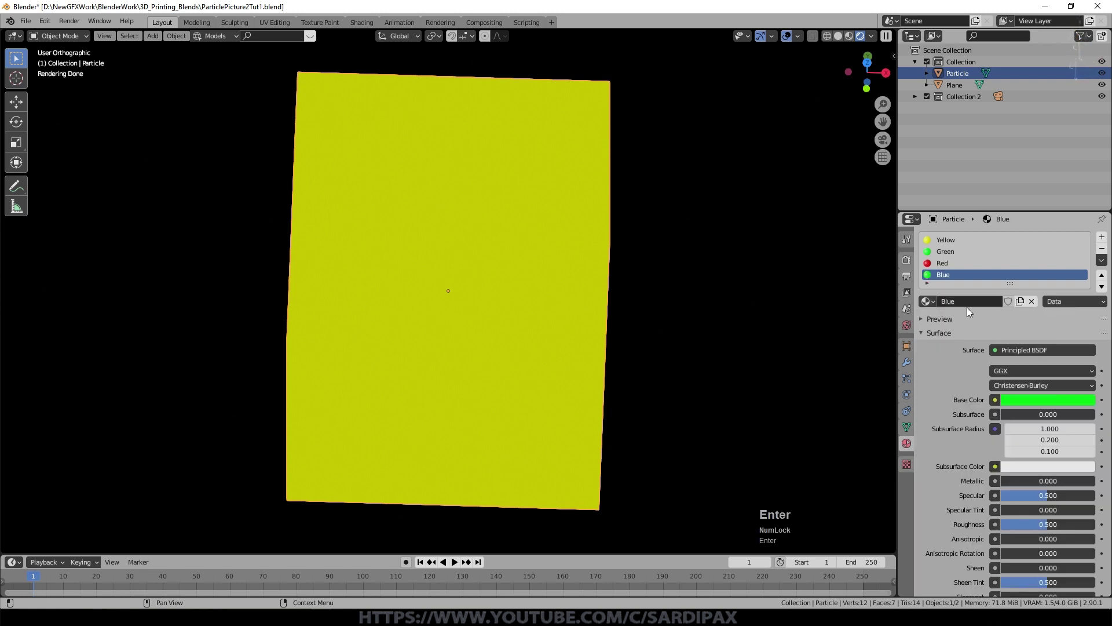
left_click(1041, 408)
key("ctrl+c")
scroll("down", 3)
key("ctrl+v")
scroll("down", 3)
key("ctrl+v")
scroll("up", 3)
- Enter mesh editing on the Particle cube and select a face to assign a material
middle_click(656, 311)
key("Tab")
scroll("down", 3)
left_click(124, 41)
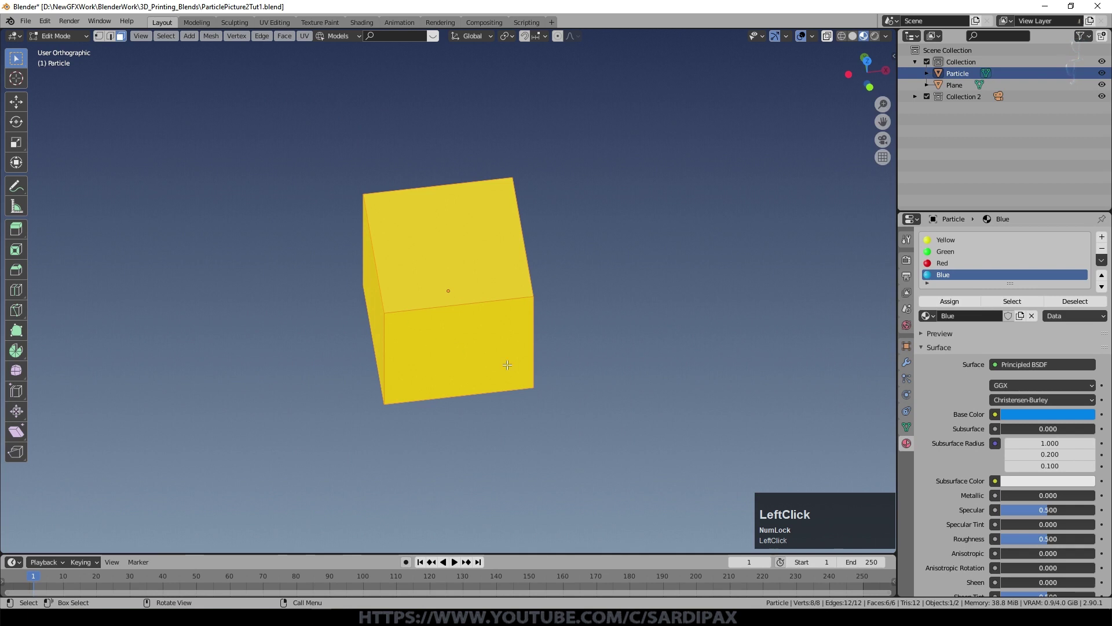
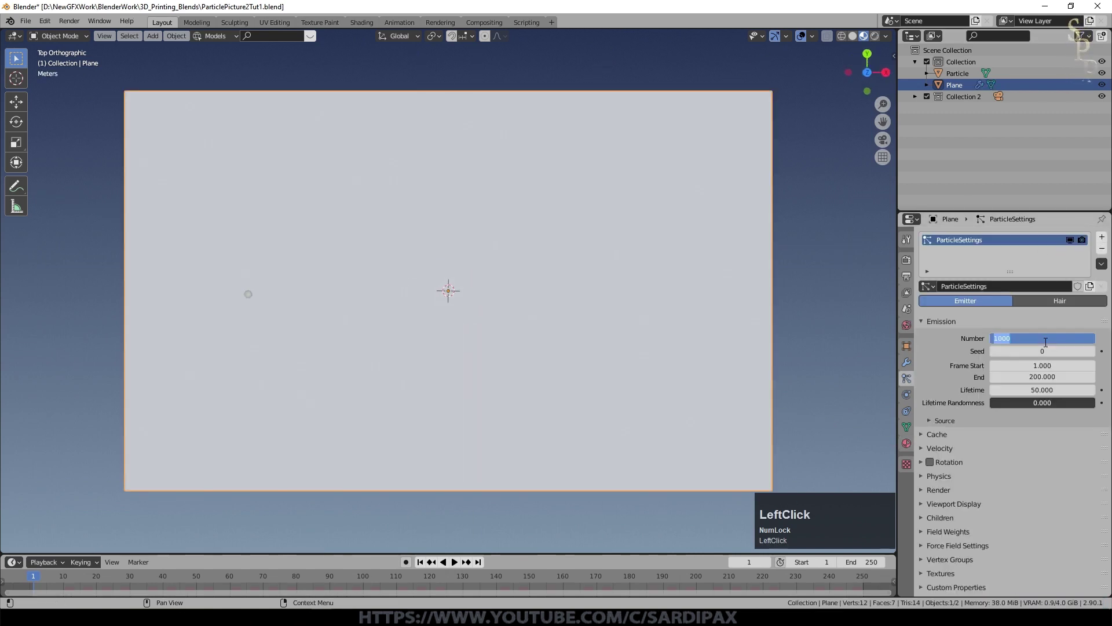
- Set the plane's particle count to 20000 and switch the system from Emitter to Hair
key("KP_2")
key("KP_0")
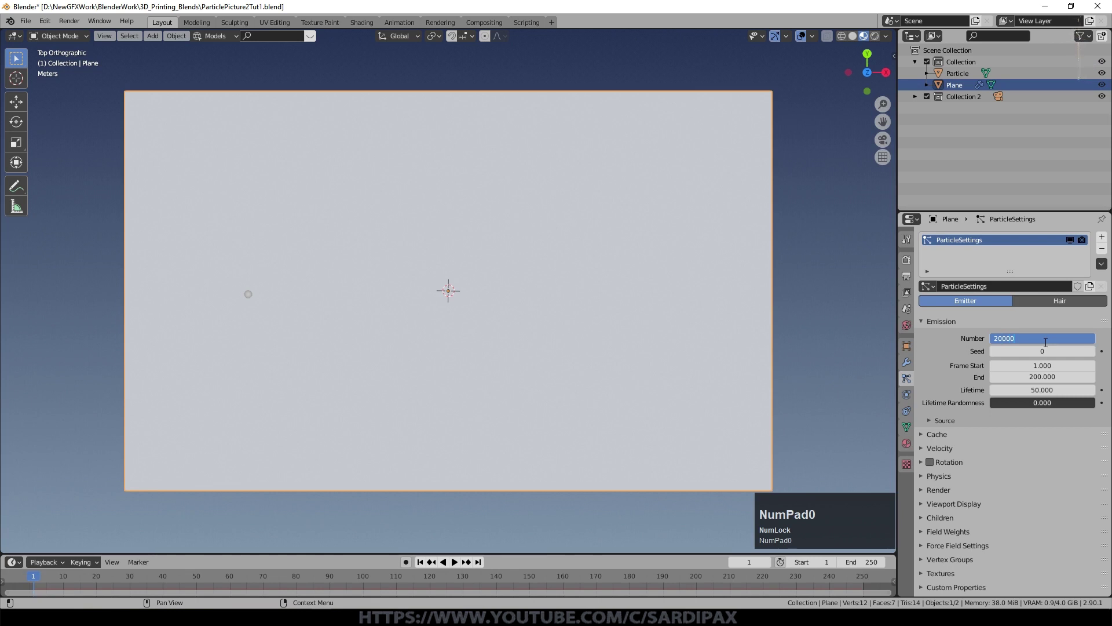
key("KP_Enter")
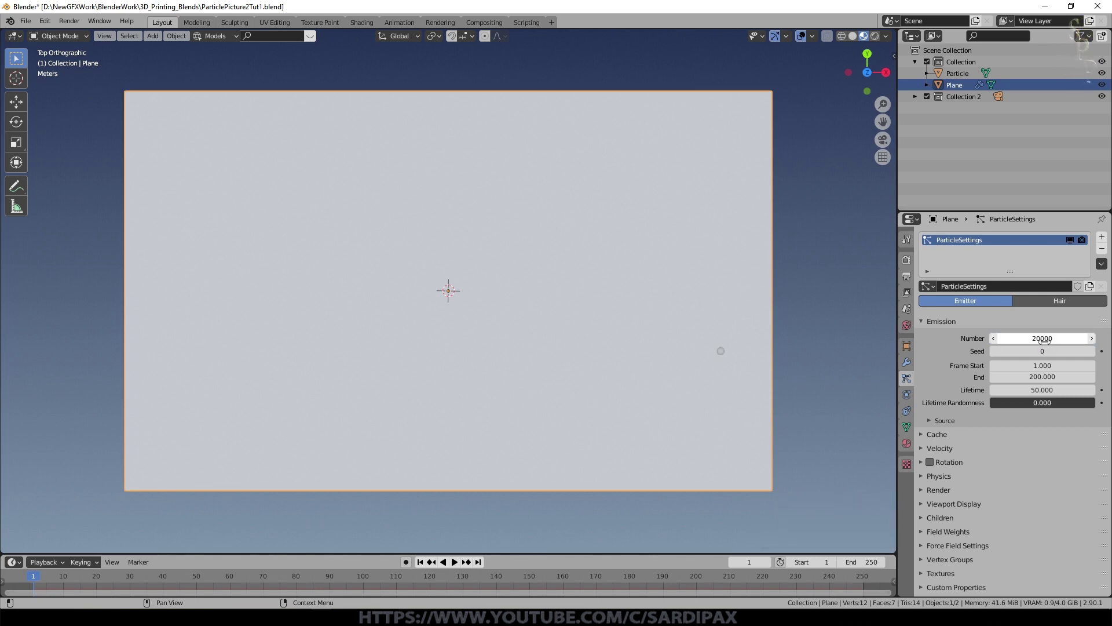
left_click(1064, 306)
left_click(1029, 322)
left_click(930, 408)
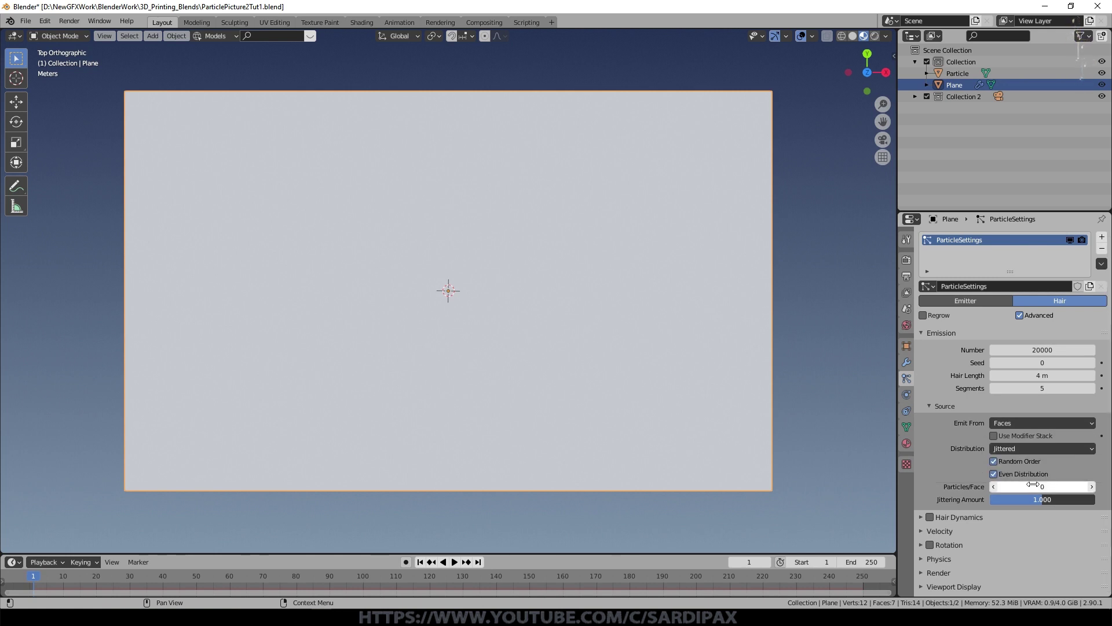
- Keep hair length 4 m with even jittered distribution and select the small coloured cube
scroll("down", 3)
left_click(939, 501)
scroll("down", 3)
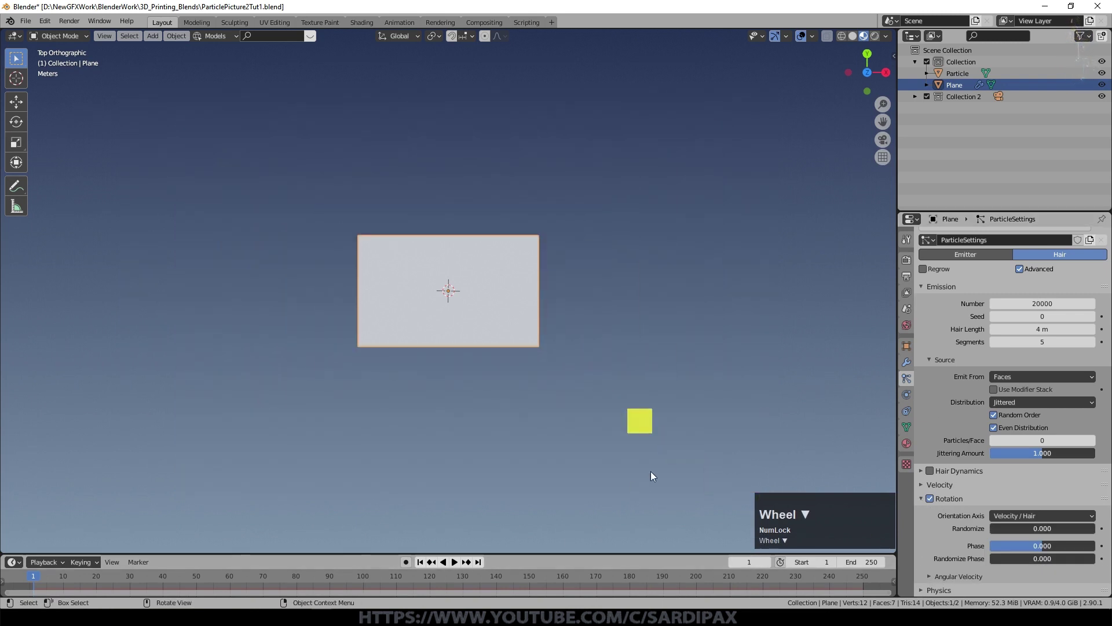
left_click(649, 432)
- Keyframe the cube's rotation, then rotate it 720° around Z
middle_click(685, 482)
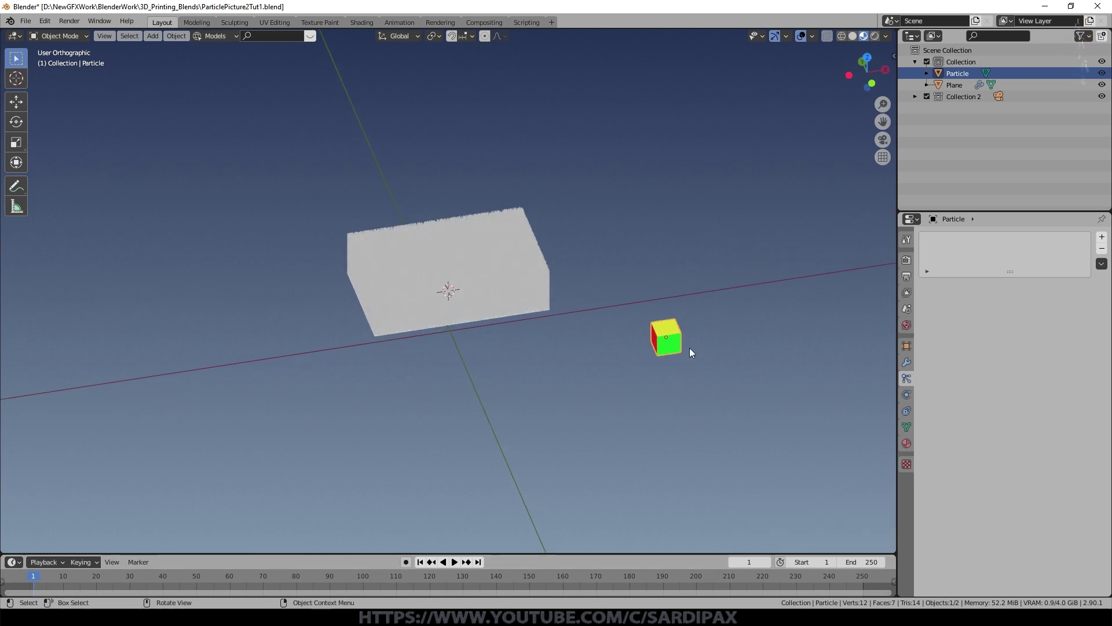
key("i")
left_click(664, 362)
key("r")
key("z")
key("KP_7")
key("KP_2")
key("KP_0")
key("KP_Enter")
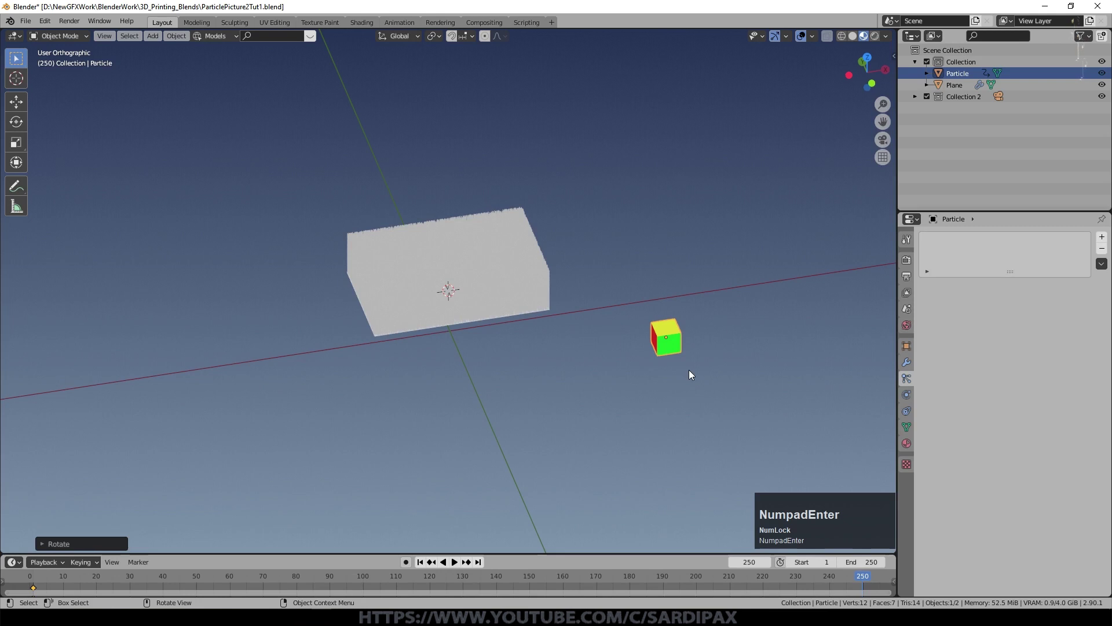
- Rotate the cube 720° around Y and record a second rotation keyframe
key("r")
key("y")
key("KP_7")
key("KP_2")
key("KP_0")
key("KP_Enter")
key("i")
- Set the rotation keyframes to Linear interpolation so the cube spins at constant speed
left_click(691, 373)
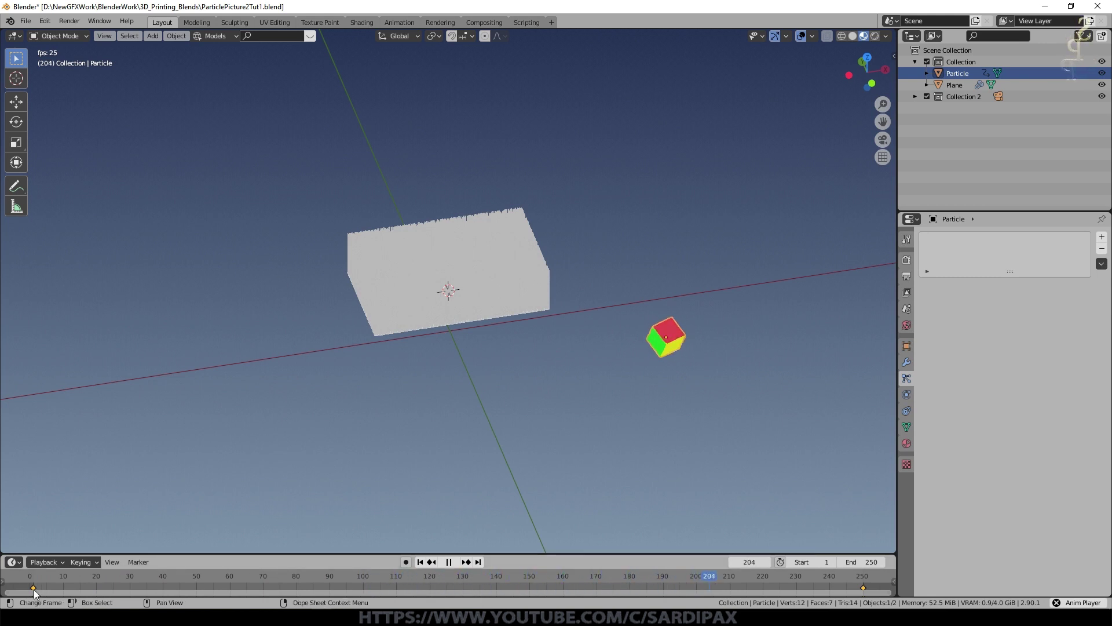
right_click(41, 591)
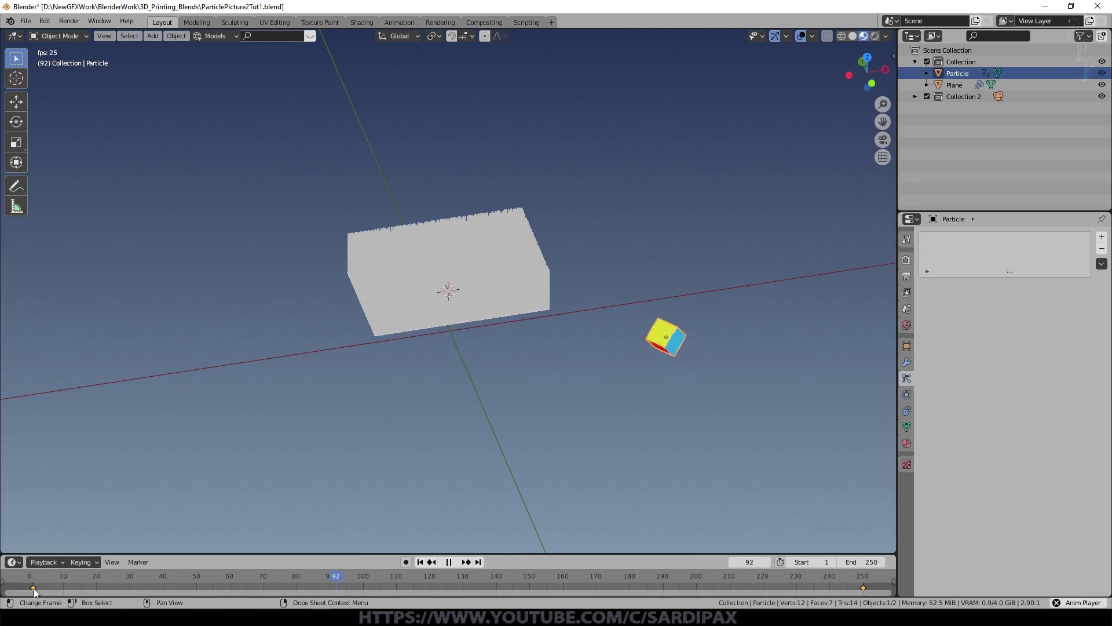
right_click(35, 591)
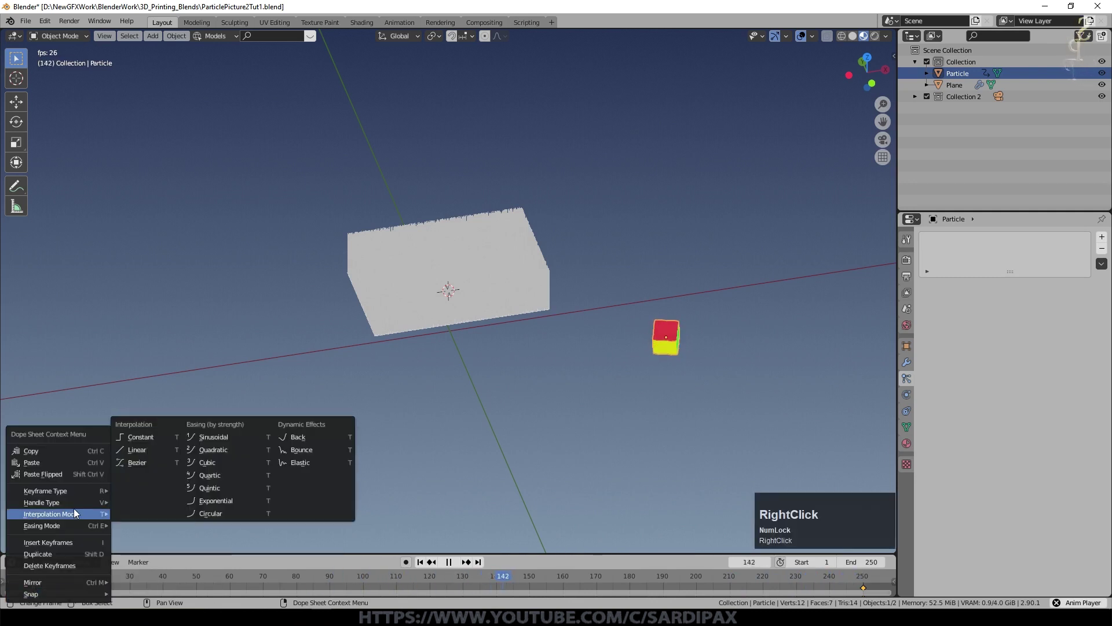
left_click(150, 456)
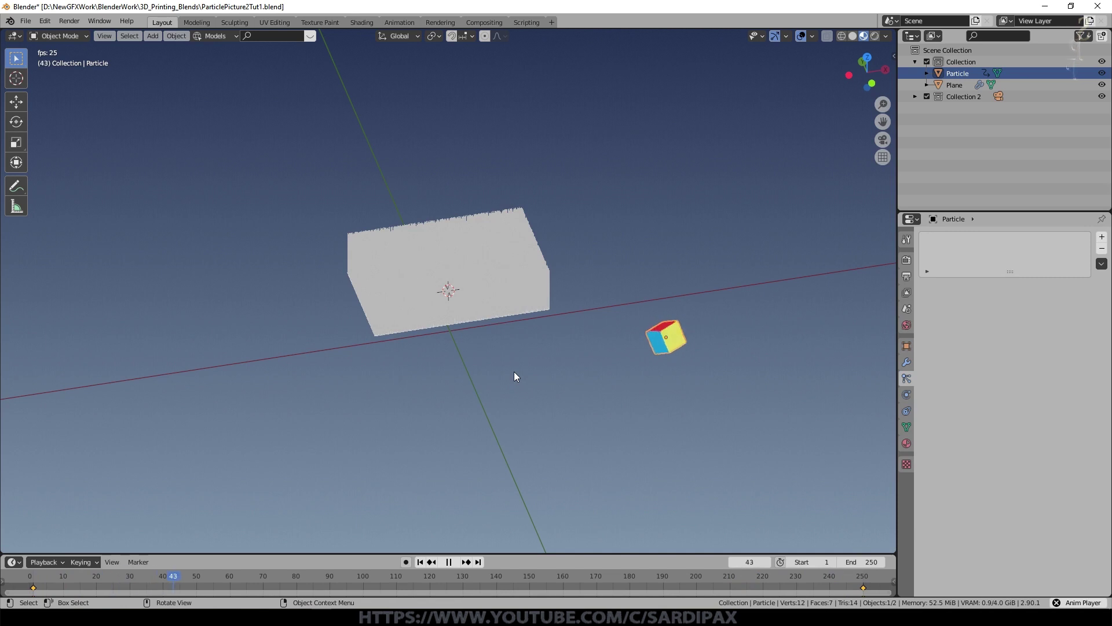
scroll("up", 3)
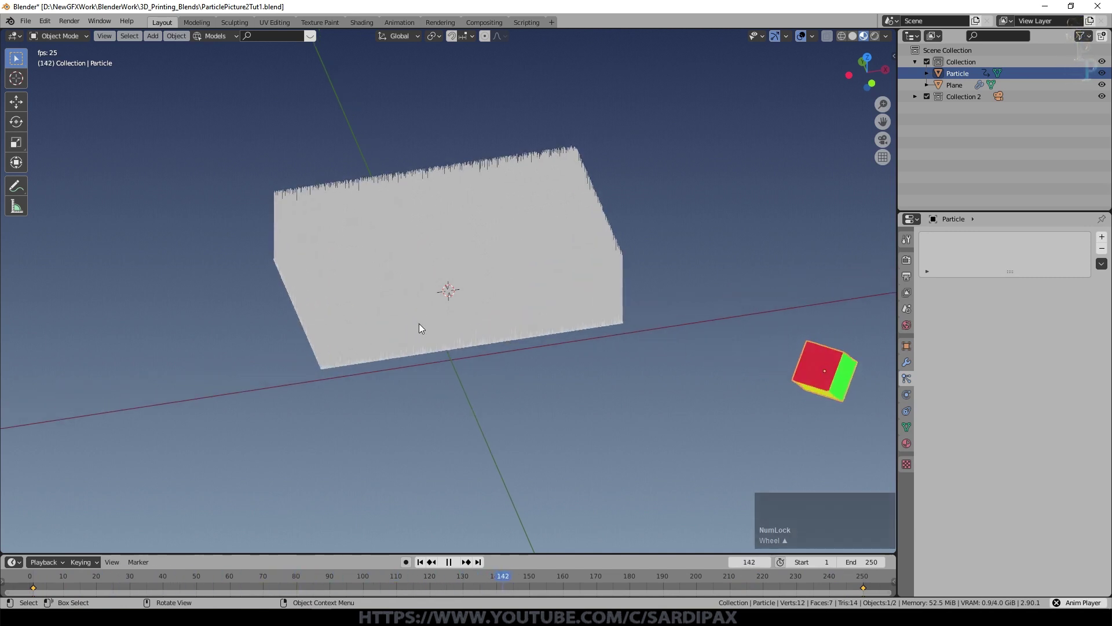
- Select the plane and set its hair particles to Render As Object at 0.05 scale
left_click(424, 328)
key("KP_Decimal")
key("KP_7")
middle_click(669, 314)
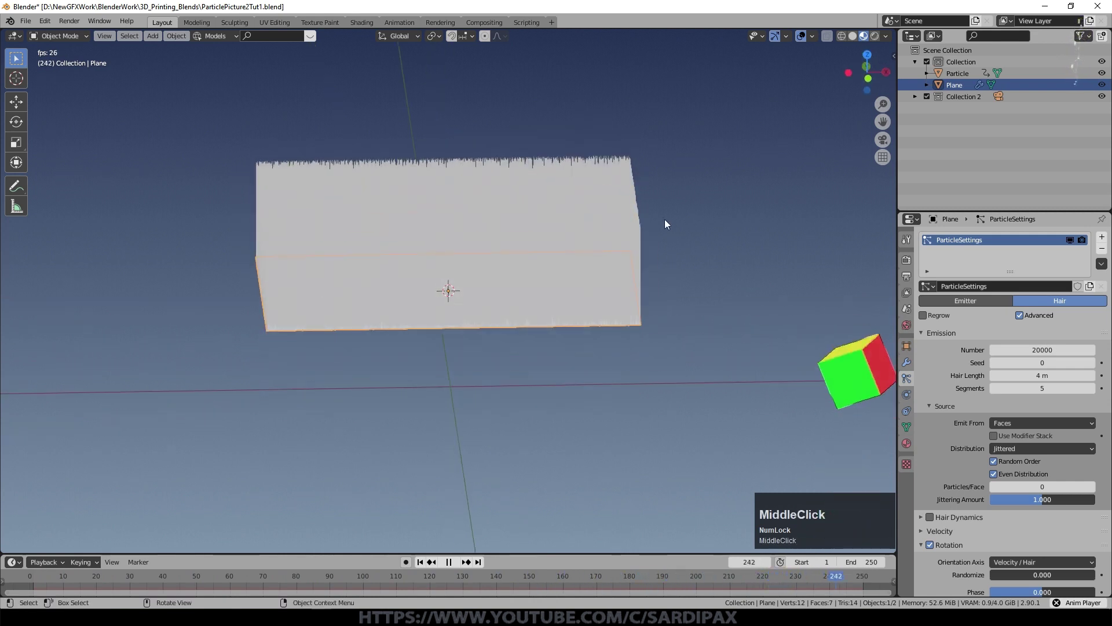
scroll("up", 3)
left_click(719, 146)
middle_click(719, 154)
scroll("down", 3)
left_click(1090, 483)
scroll("down", 3)
left_click(1023, 533)
- Instance the Particle cube on every hair and set the rotation orientation axis
scroll("down", 3)
left_click(1025, 544)
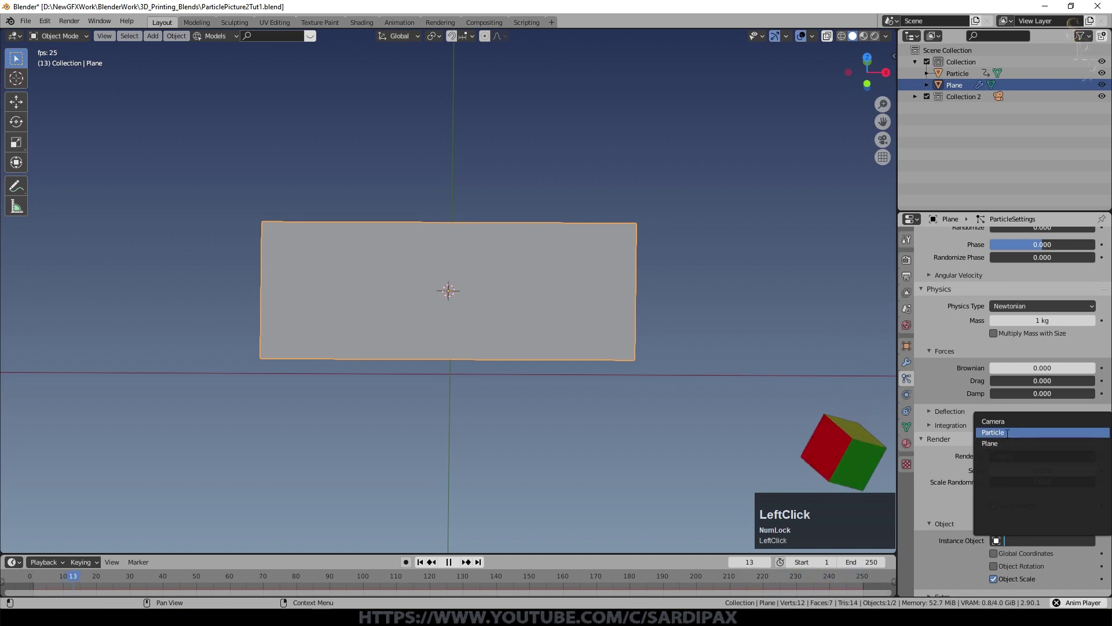
scroll("down", 3)
left_click(1043, 496)
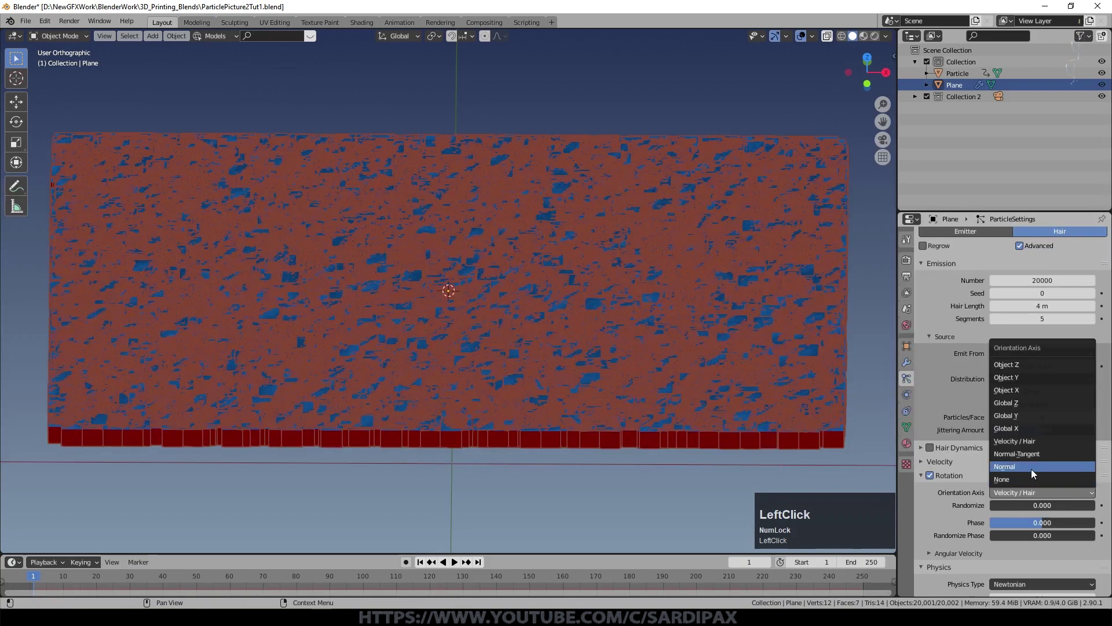
scroll("down", 3)
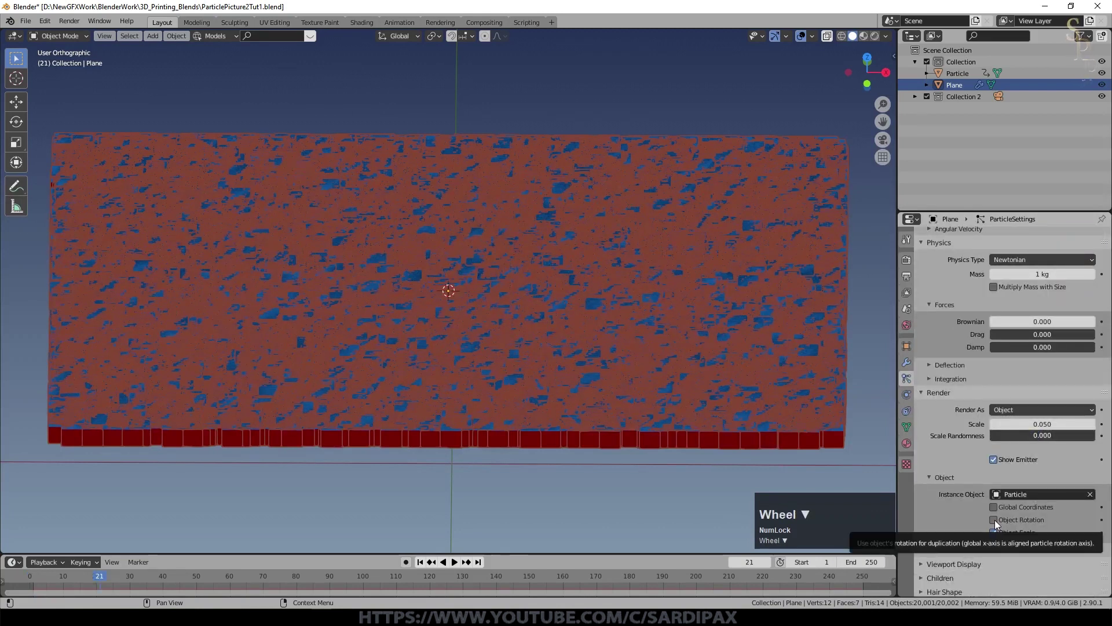
left_click(999, 523)
- Play the animation to check the tiny spinning cube copies on the plane
key("space")
scroll("up", 3)
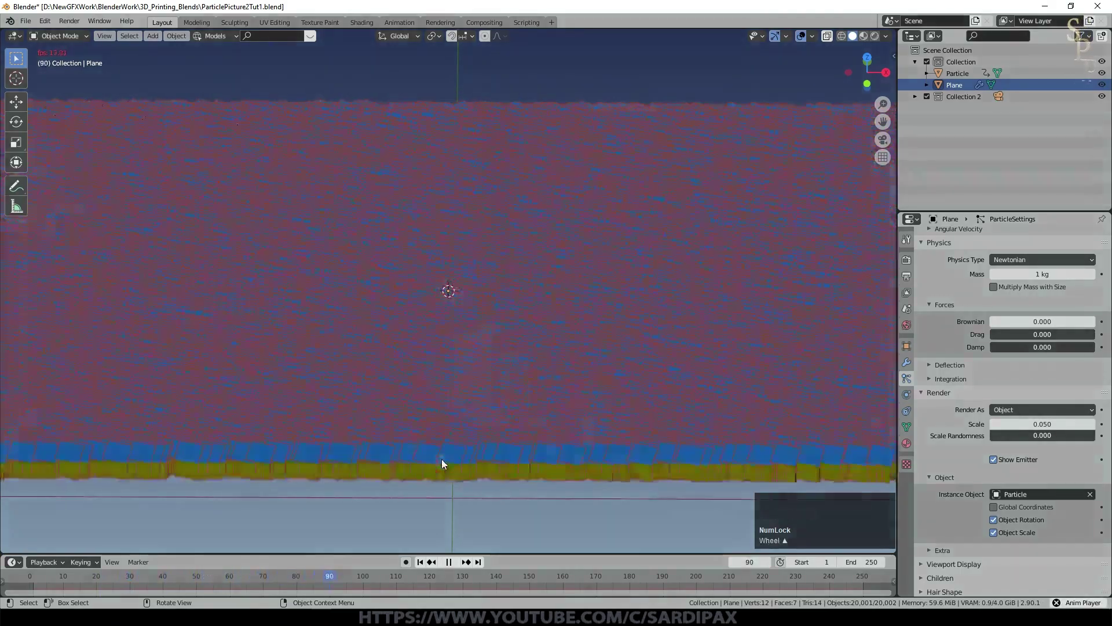
key("space")
left_click(452, 566)
scroll("down", 3)
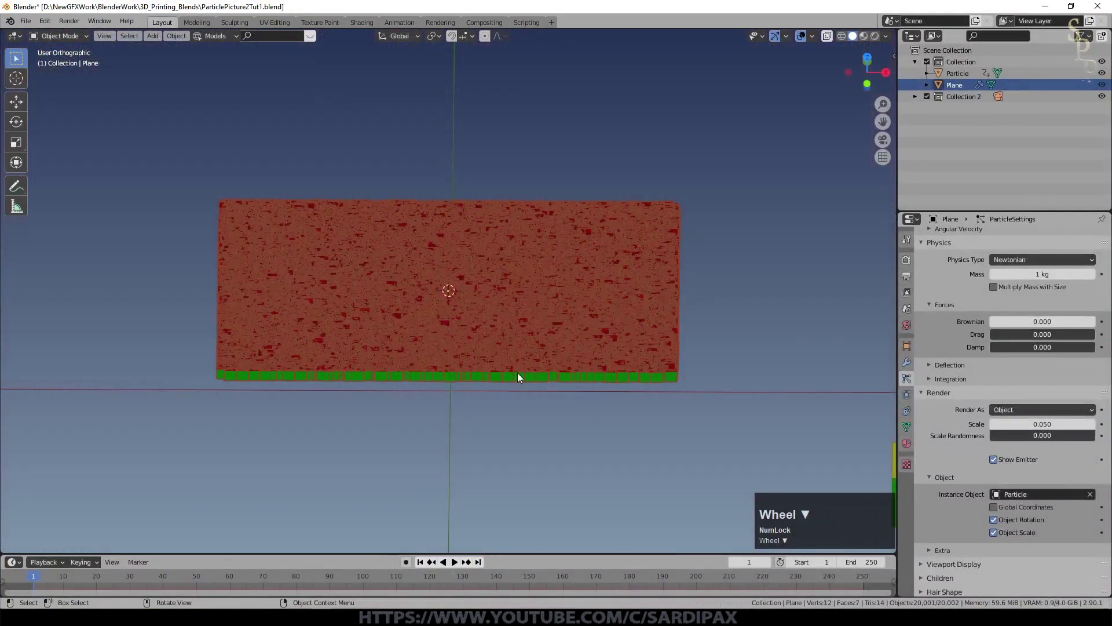
- Create a new texture in the plane's particle settings
scroll("down", 3)
scroll("down", 3)
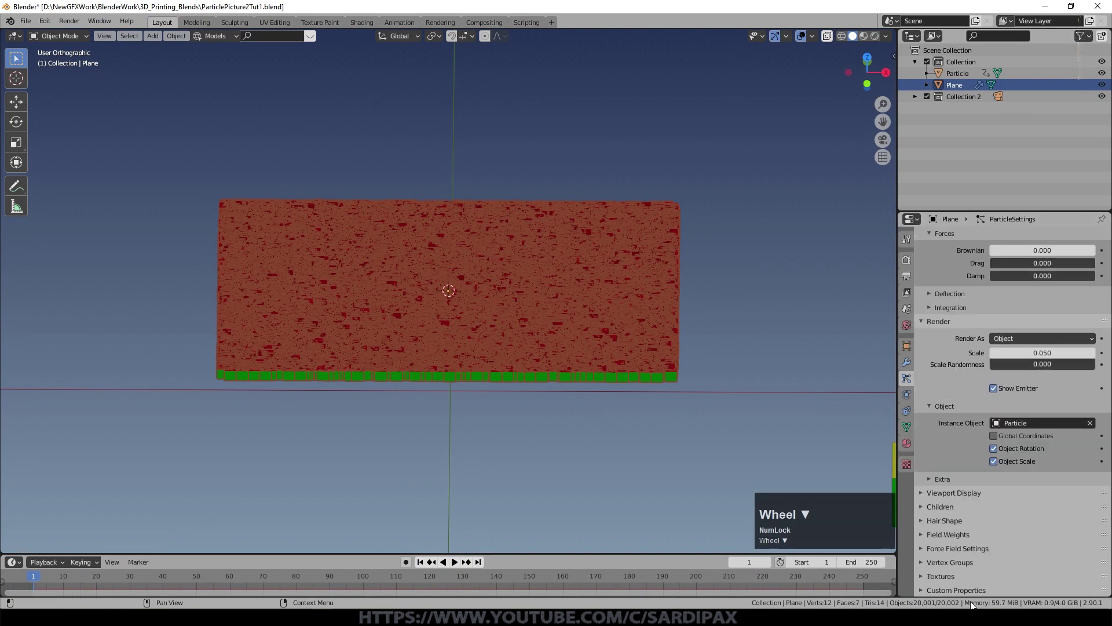
left_click(928, 578)
scroll("down", 3)
left_click(1000, 578)
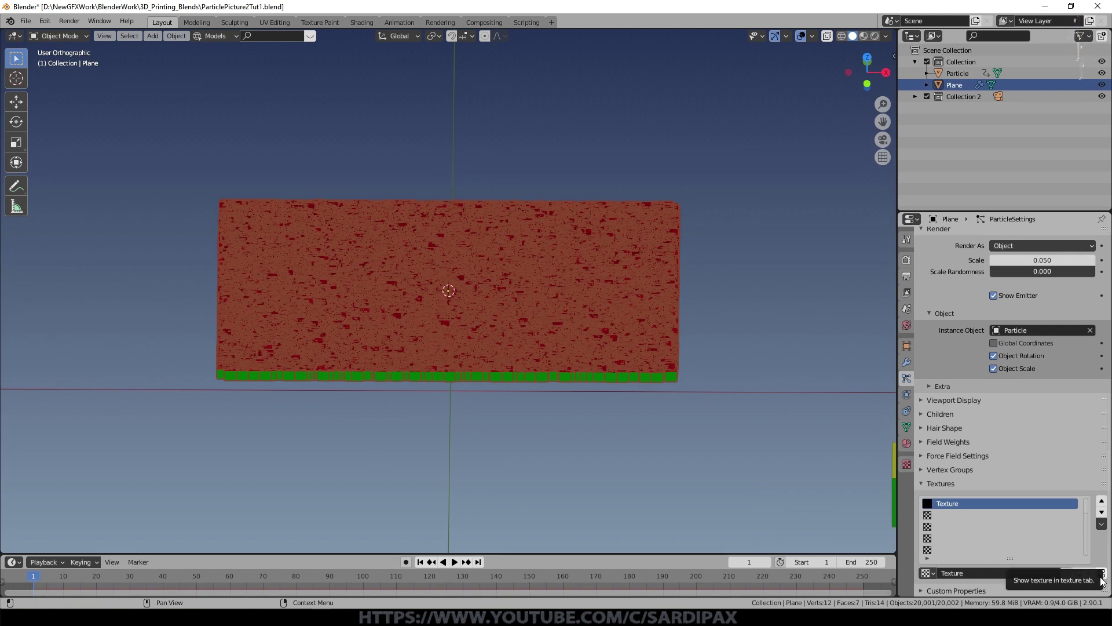
left_click(1105, 578)
- Load every PNG frame of the JellyFishCam1 jellyfish sequence into the texture
left_click(1026, 274)
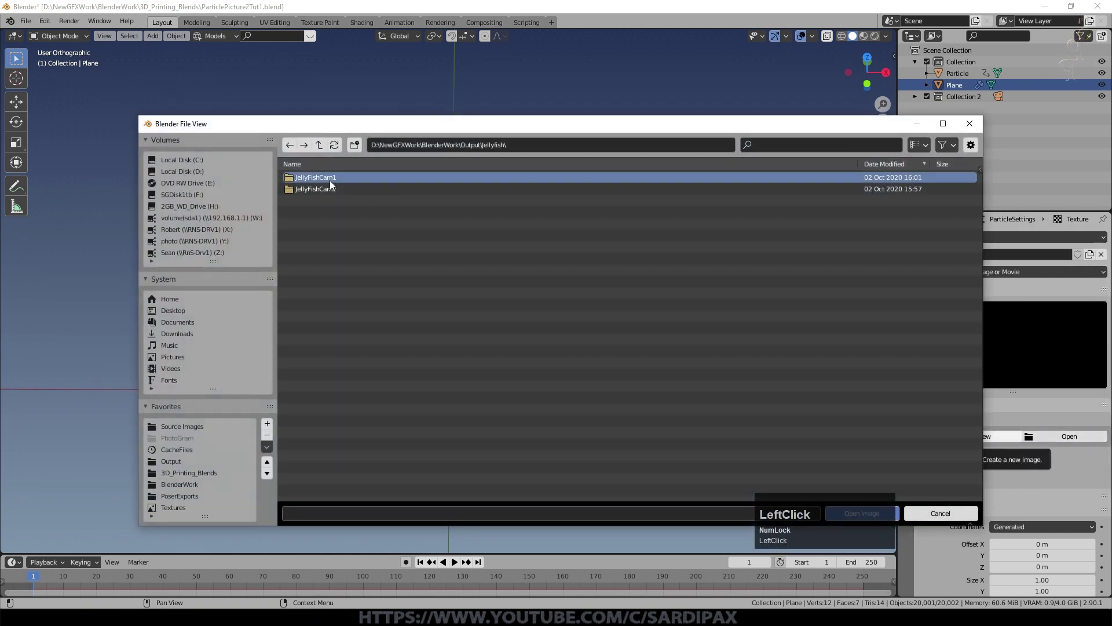
key("a")
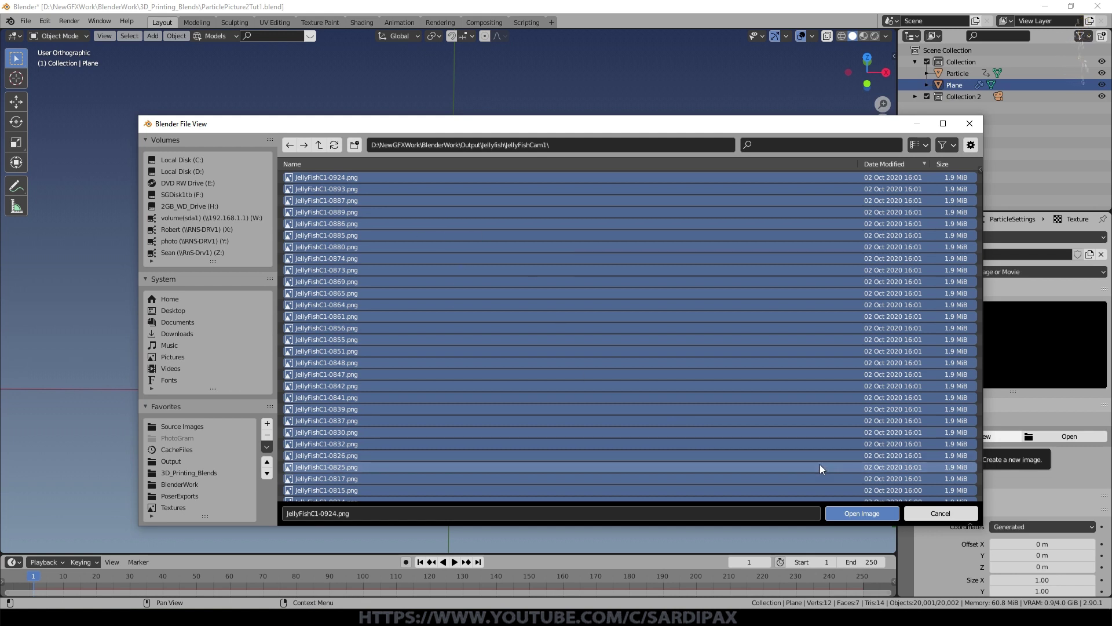
left_click(873, 517)
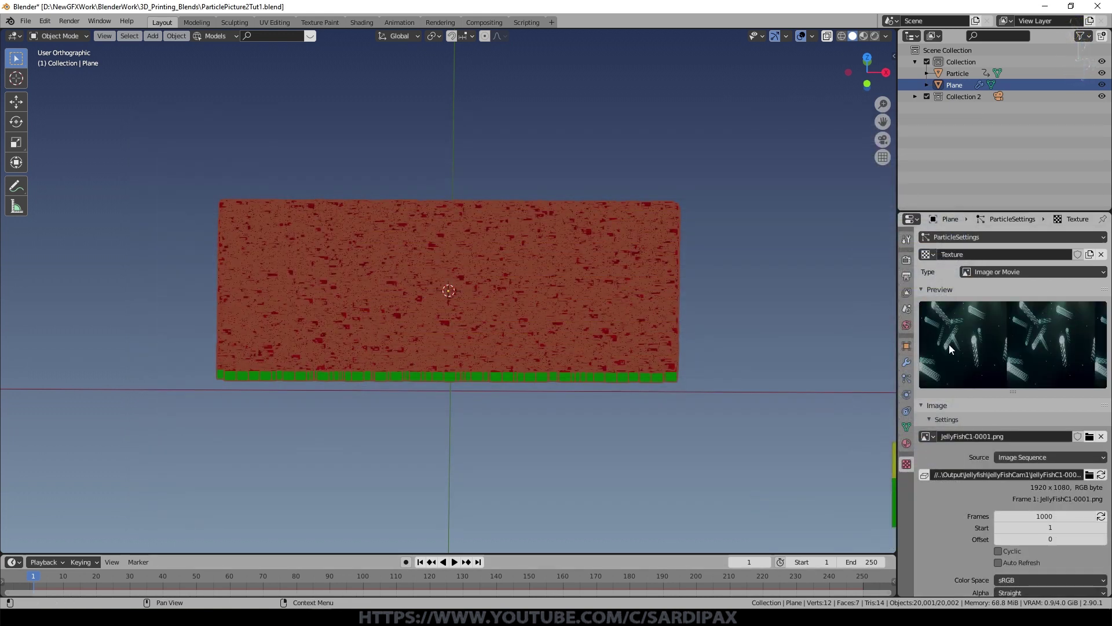
- Scroll through the jellyfish texture settings and adjust options in the Mapping panel
scroll("down", 3)
left_click(1001, 506)
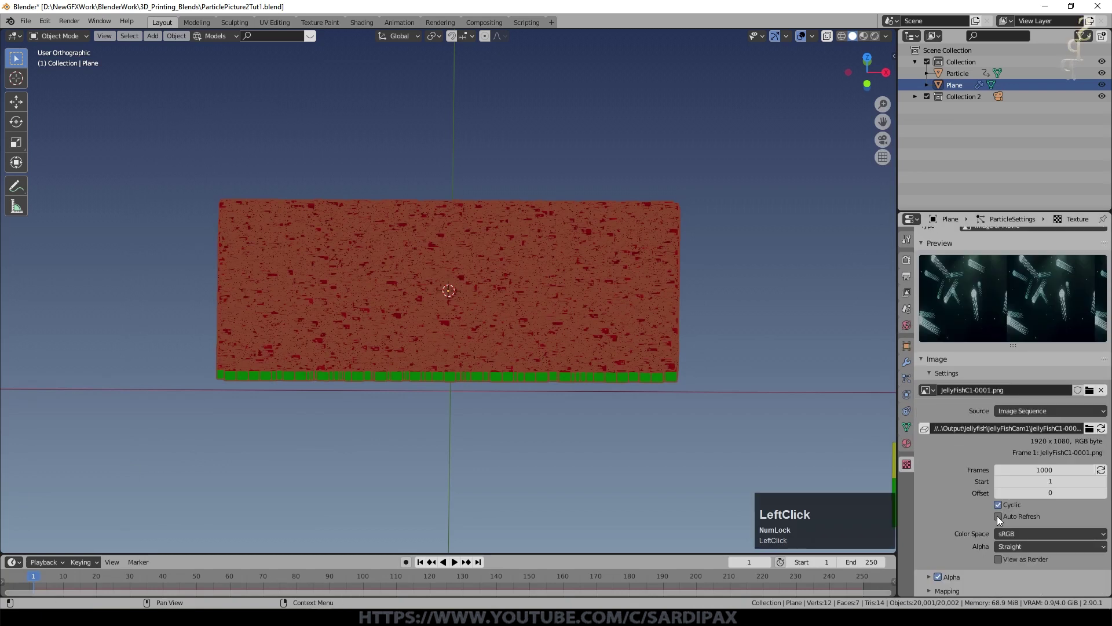
scroll("down", 3)
left_click(941, 513)
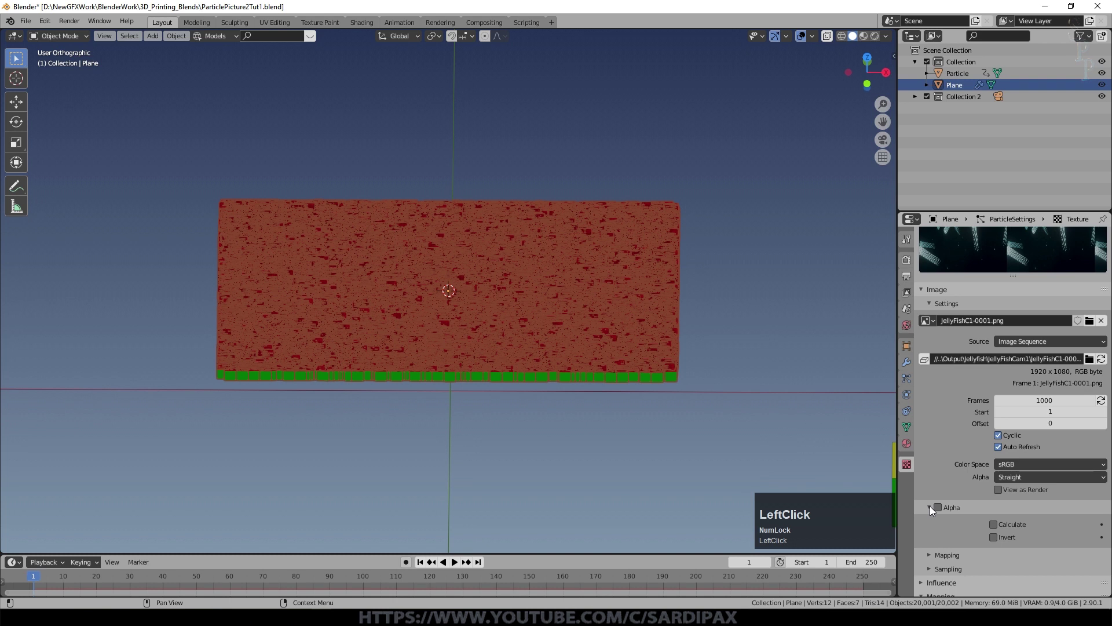
scroll("up", 3)
scroll("down", 3)
scroll("down", 3)
scroll("up", 3)
- Change the texture's Extension from Repeat to Clip and adjust its influence settings
left_click(1037, 489)
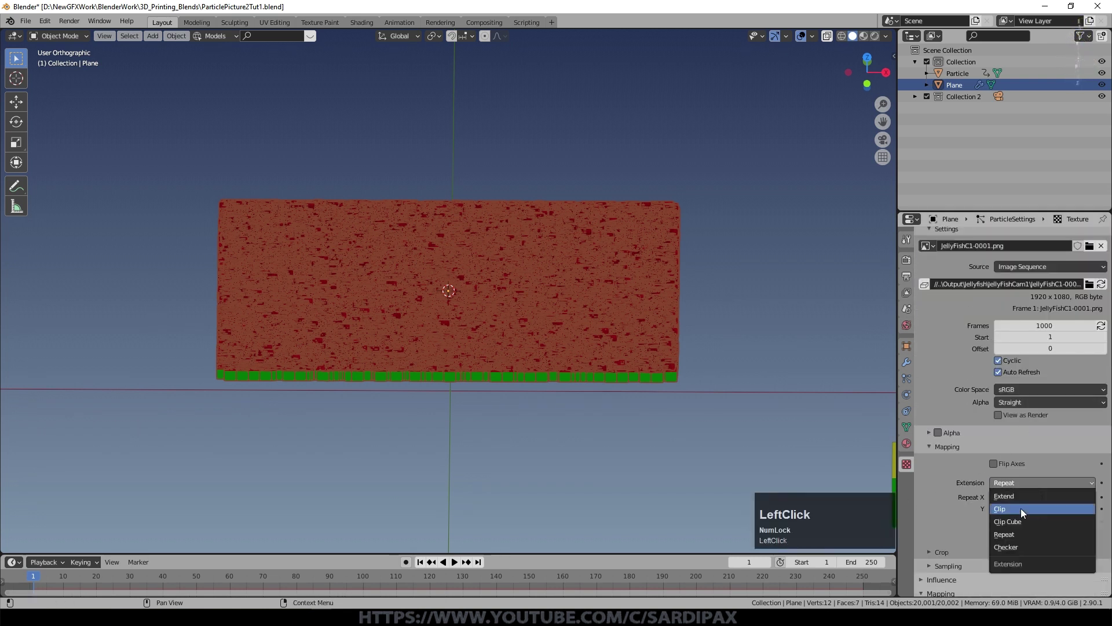
scroll("up", 3)
scroll("down", 3)
left_click(994, 475)
scroll("down", 3)
left_click(1100, 471)
scroll("down", 3)
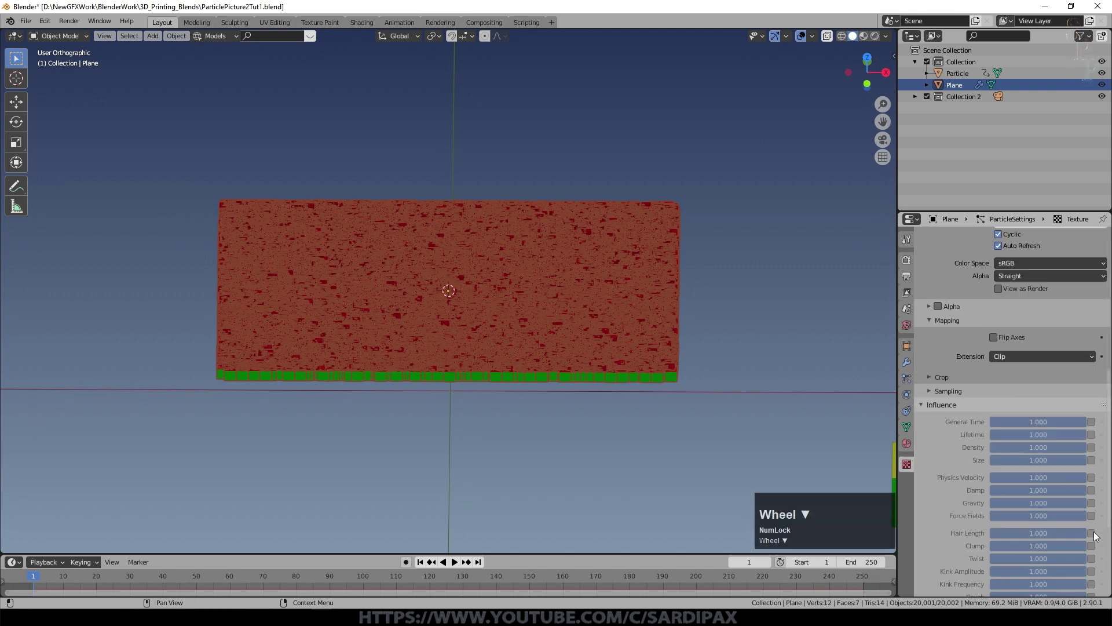
- Enable the texture's hair-length influence and look straight down on the plane (numpad 7)
left_click(1095, 536)
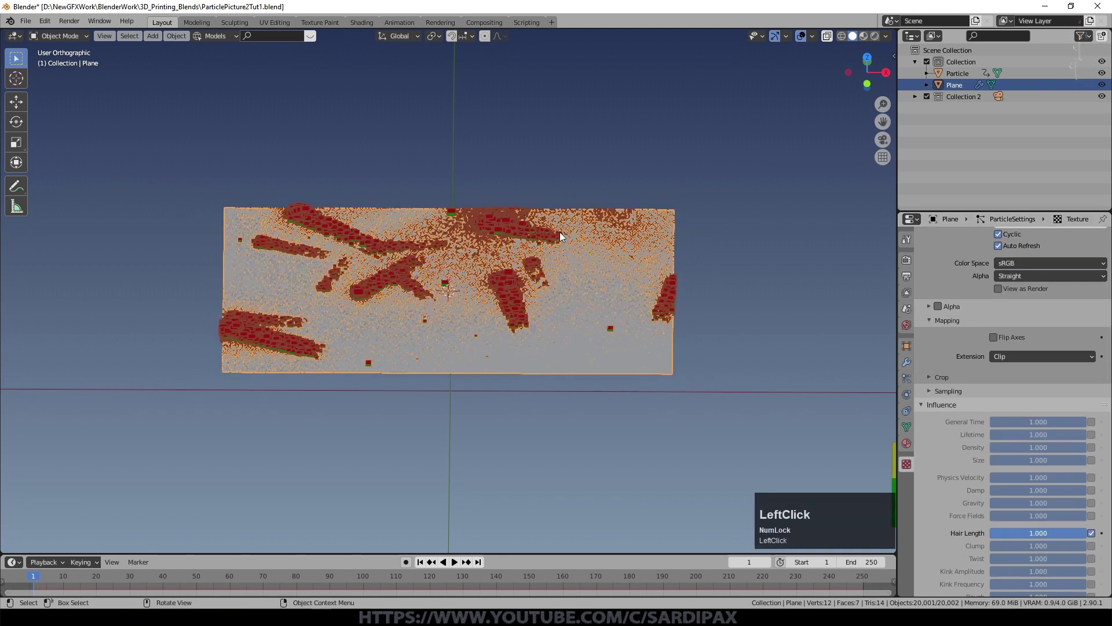
middle_click(572, 255)
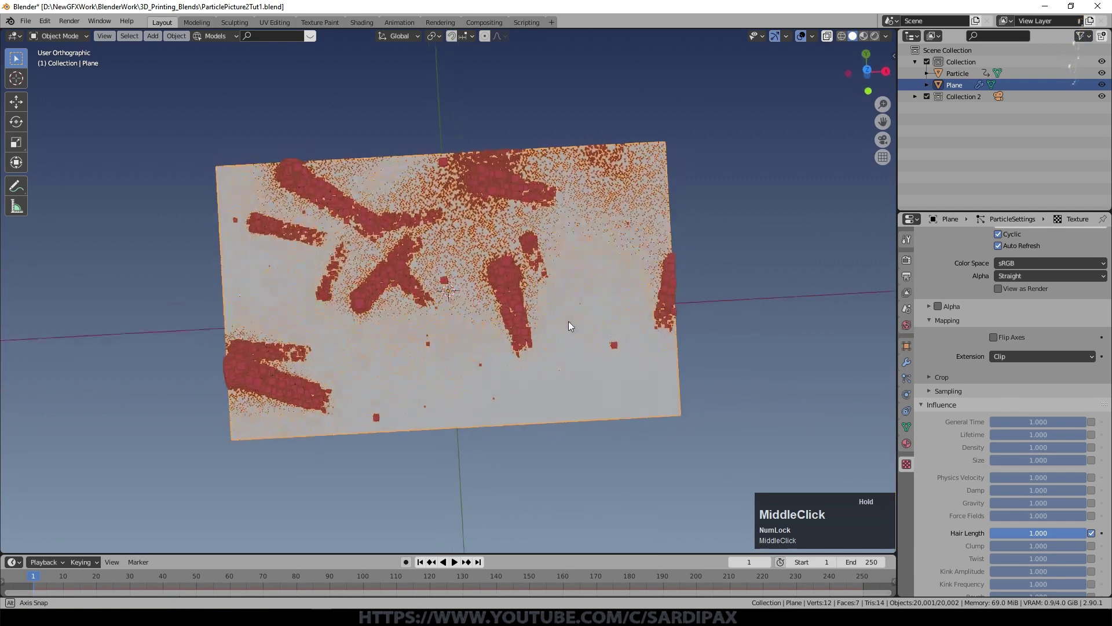
key("KP_7")
scroll("up", 3)
scroll("down", 3)
scroll("up", 3)
scroll("down", 3)
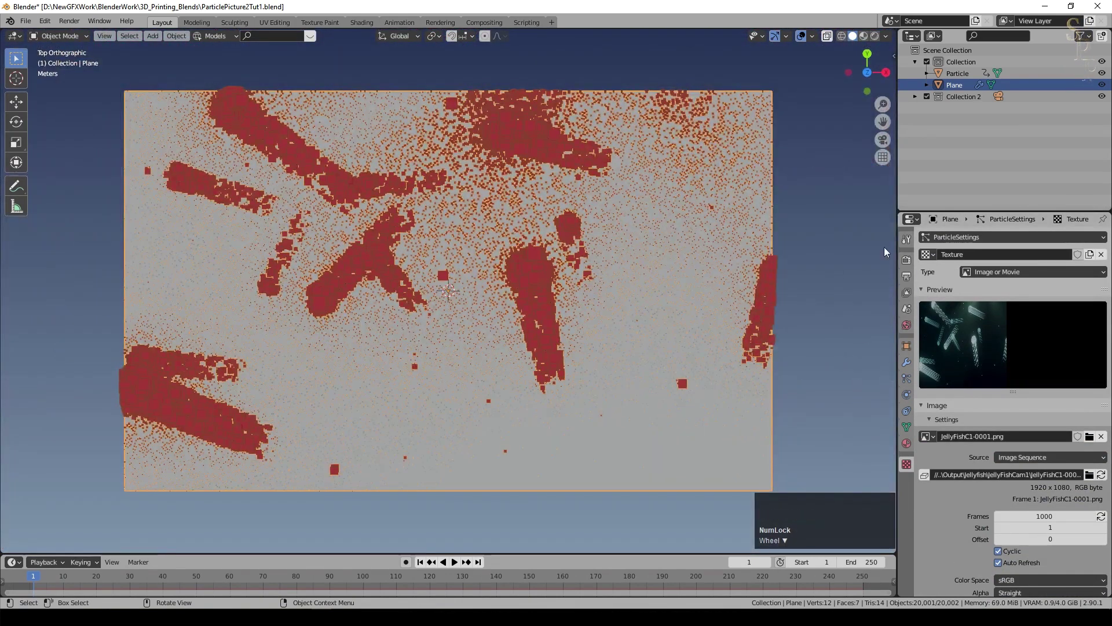
- Switch the viewport to Rendered shading to preview the glowing cube particles
left_click(807, 38)
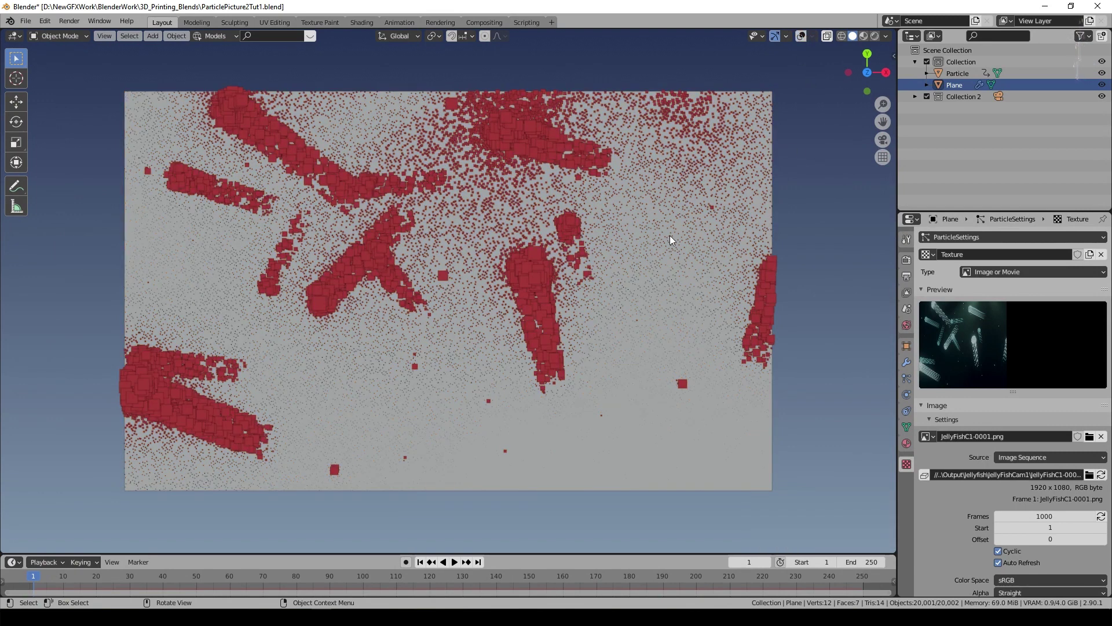
left_click(880, 39)
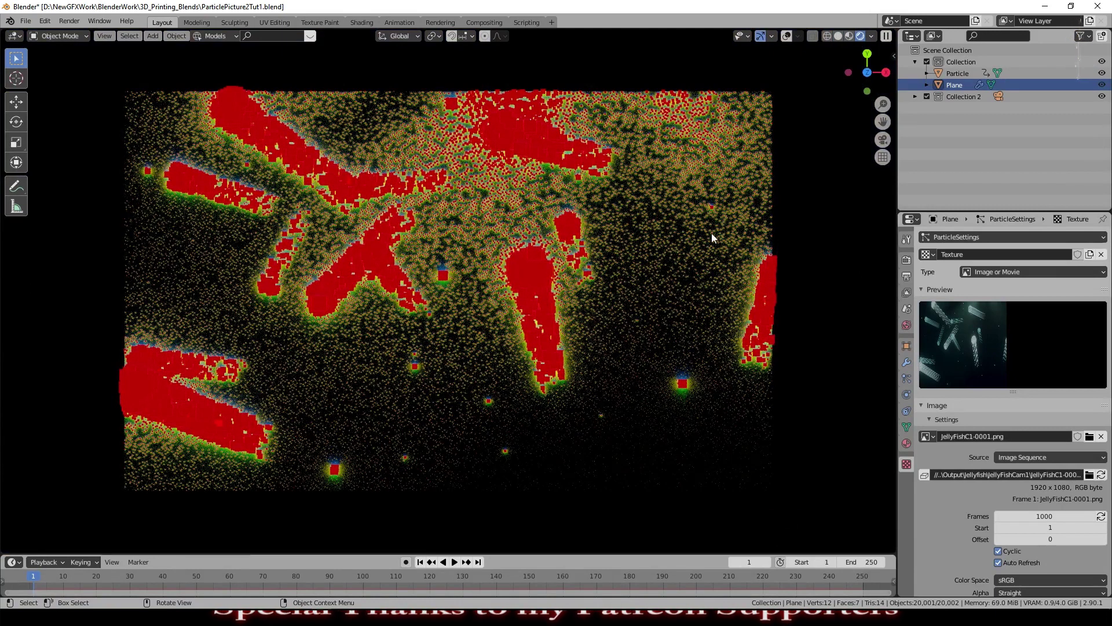
- Raise the jellyfish texture's Contrast to 2.000 in the Colors panel
scroll("down", 3)
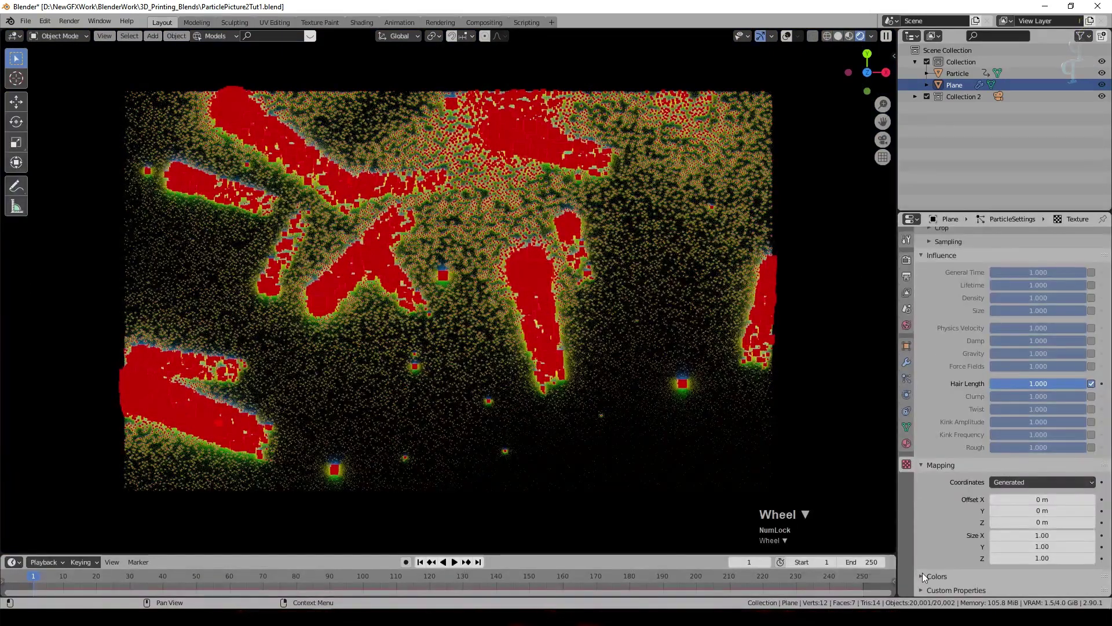
left_click(924, 581)
scroll("down", 3)
left_click(1003, 456)
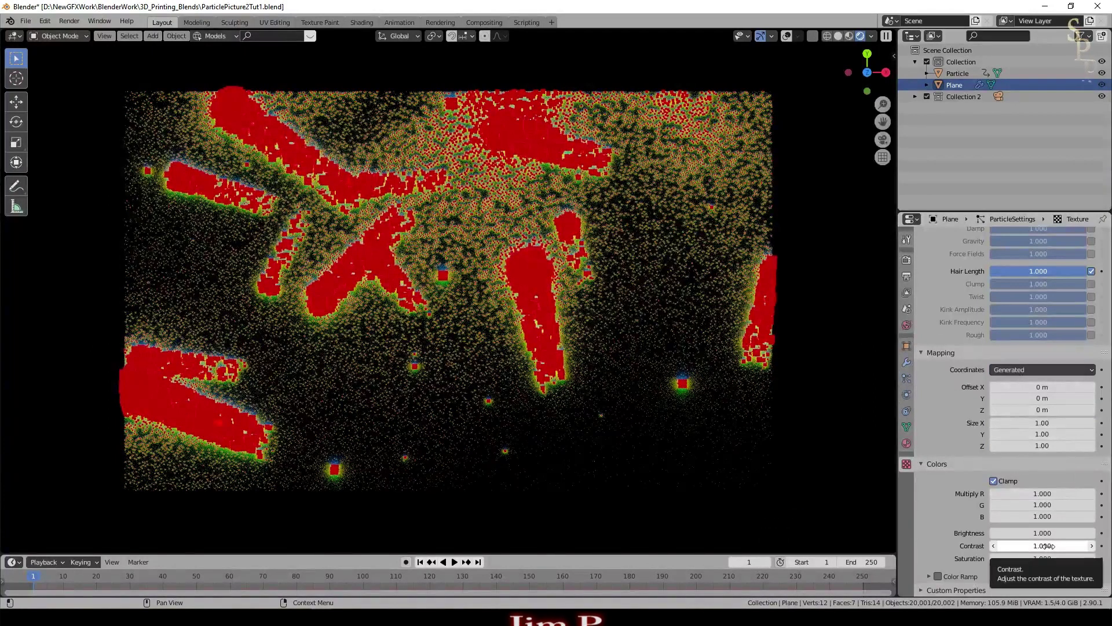
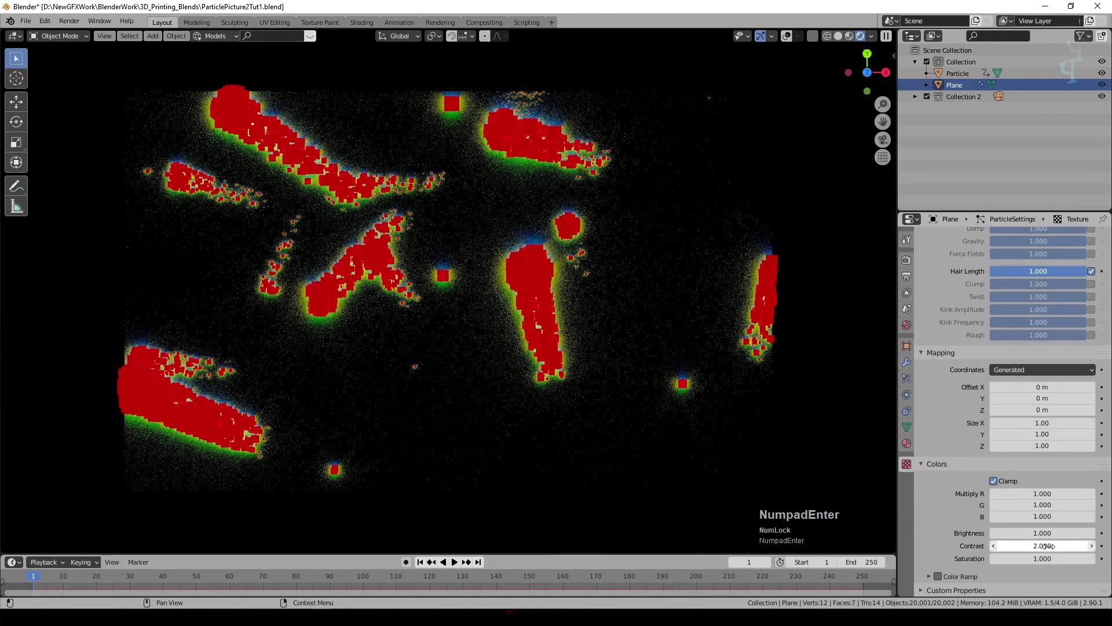
scroll("up", 3)
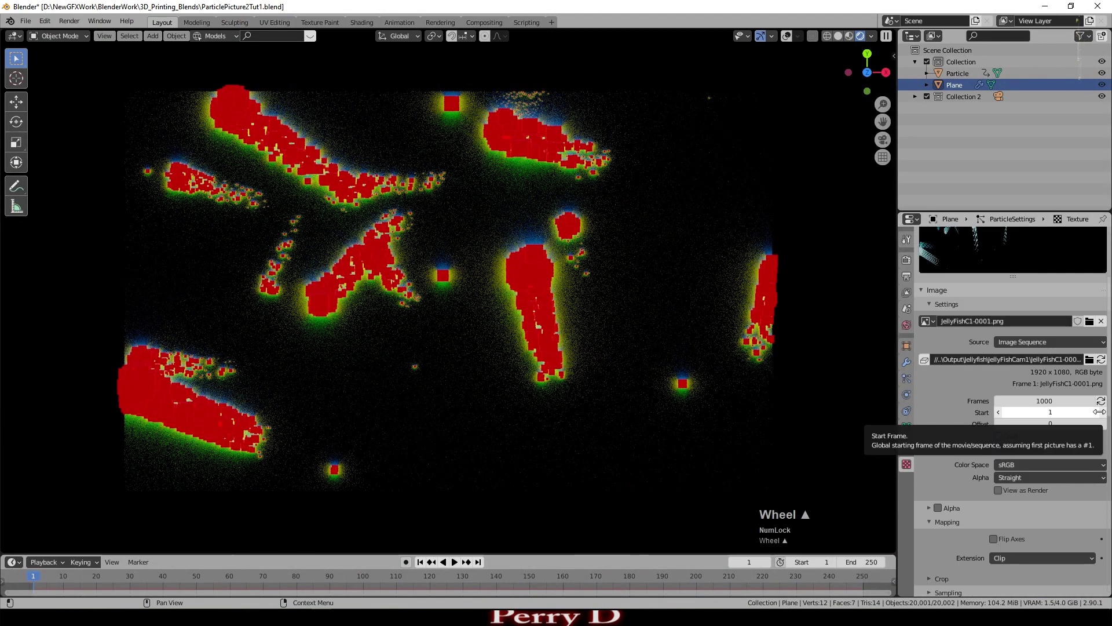
- In Particle Properties, set the instanced cube Render Scale to 0.025
scroll("down", 3)
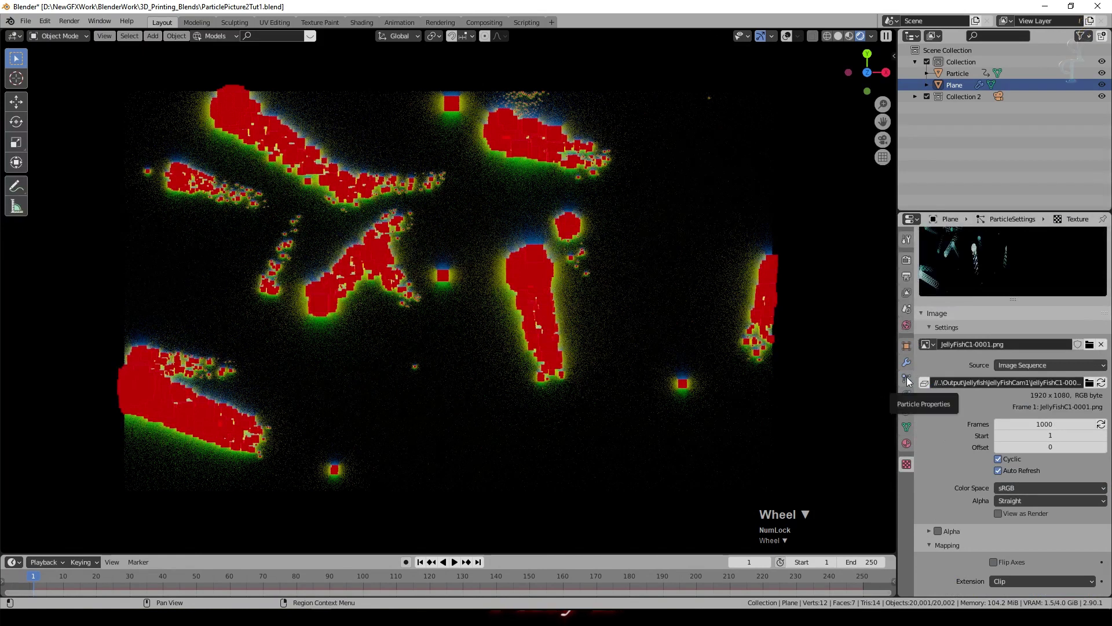
left_click(912, 378)
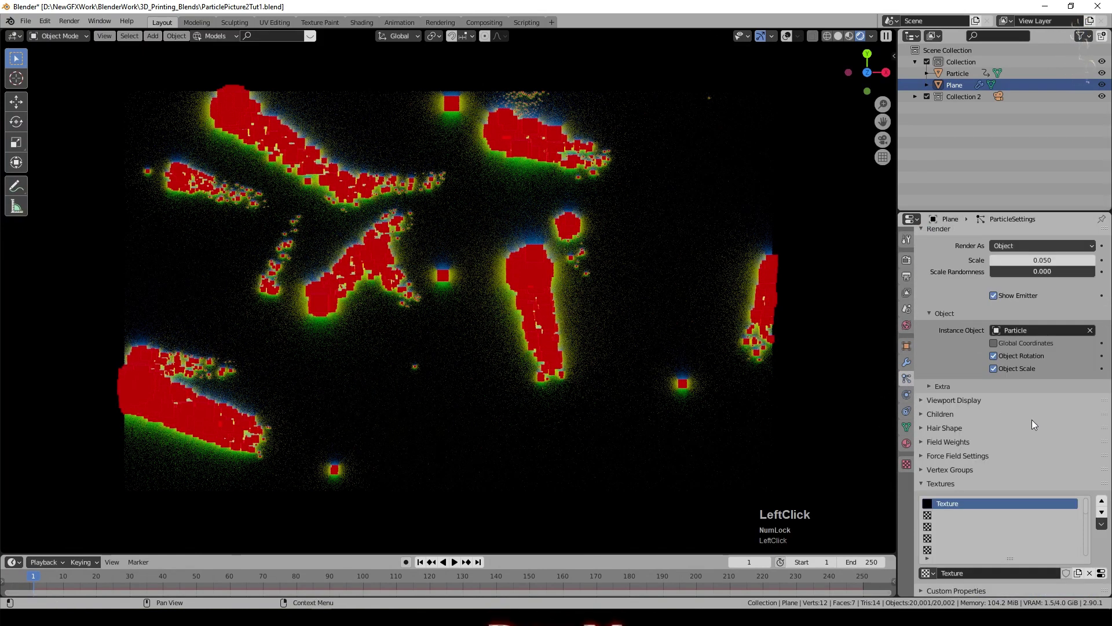
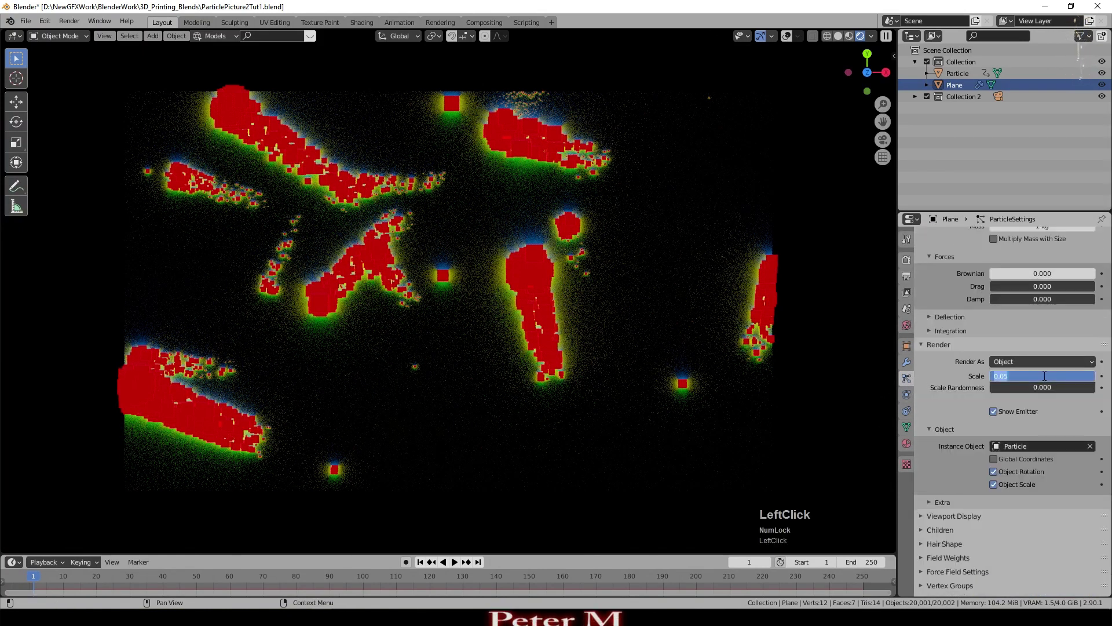
key("KP_Decimal")
key("KP_0")
key("KP_2")
key("KP_5")
key("KP_Enter")
- Reduce the particle Render Scale further to 0.010
scroll("up", 3)
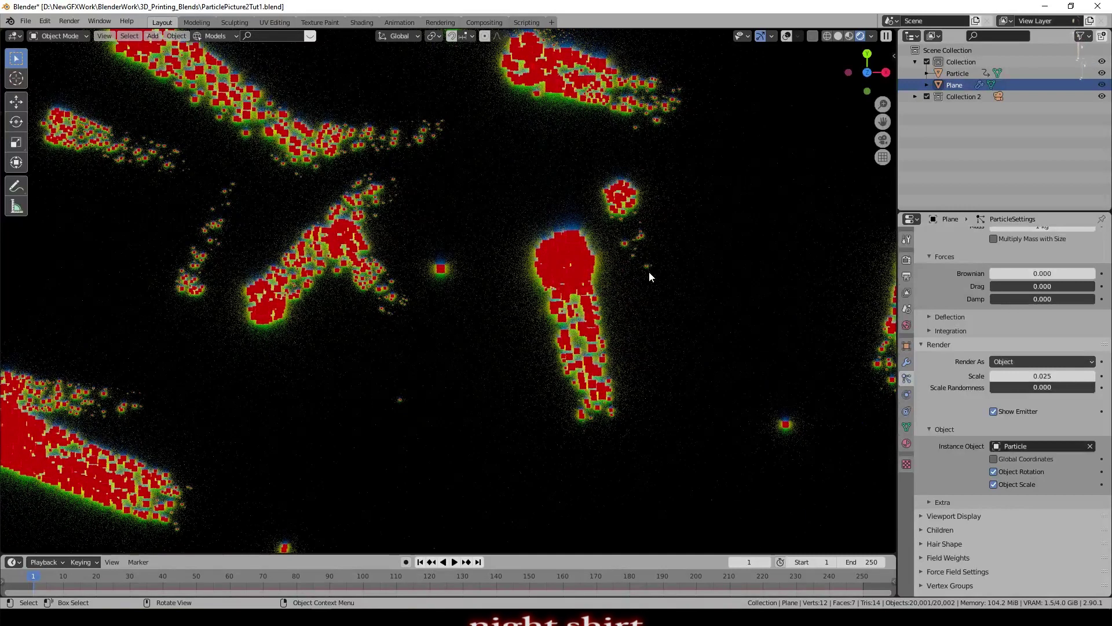
scroll("up", 3)
left_click(1063, 358)
key("KP_Decimal")
key("KP_0")
key("KP_1")
key("KP_Enter")
scroll("down", 3)
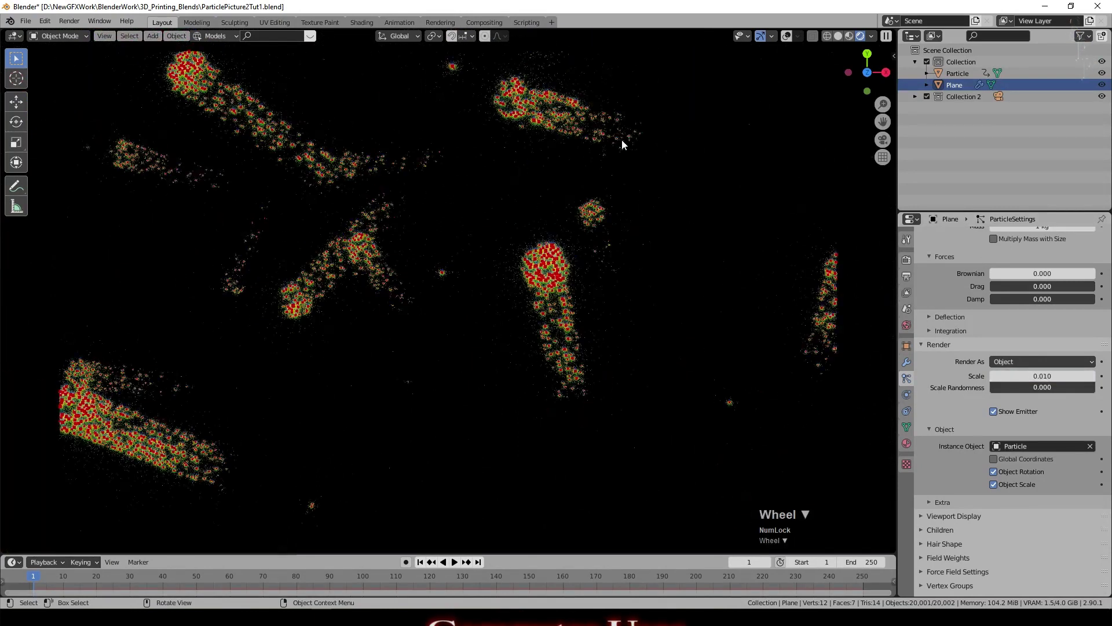
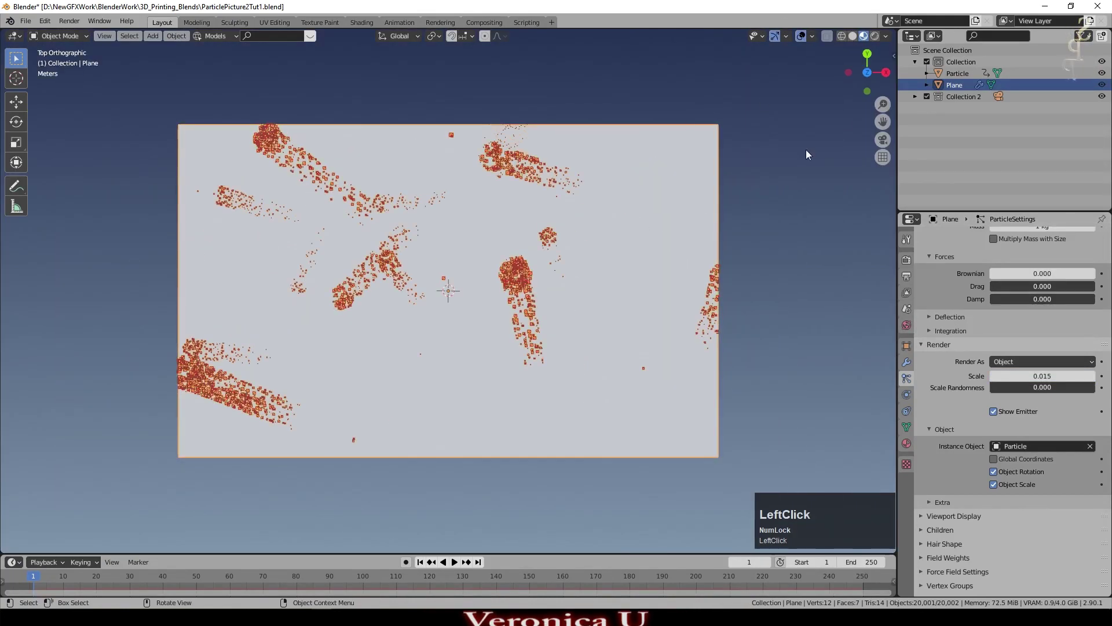
- Show the plane's own material, a white Principled BSDF, in Material Properties
left_click(909, 448)
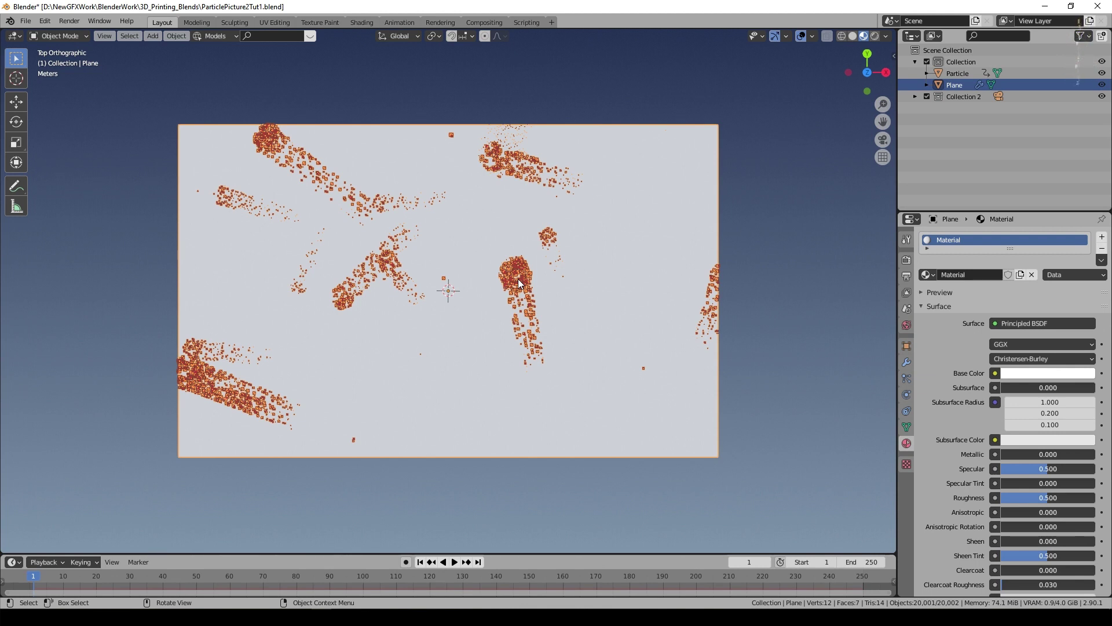
- Preview the plane in Rendered shading, zoom in and play the jellyfish animation
left_click(735, 257)
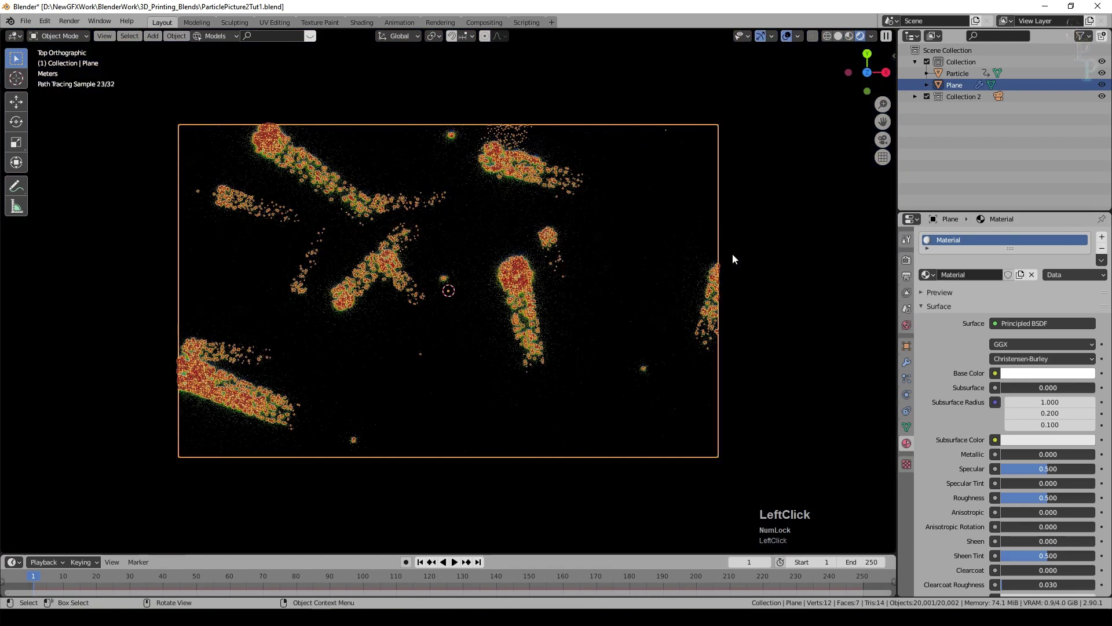
scroll("up", 3)
left_click(793, 36)
scroll("up", 3)
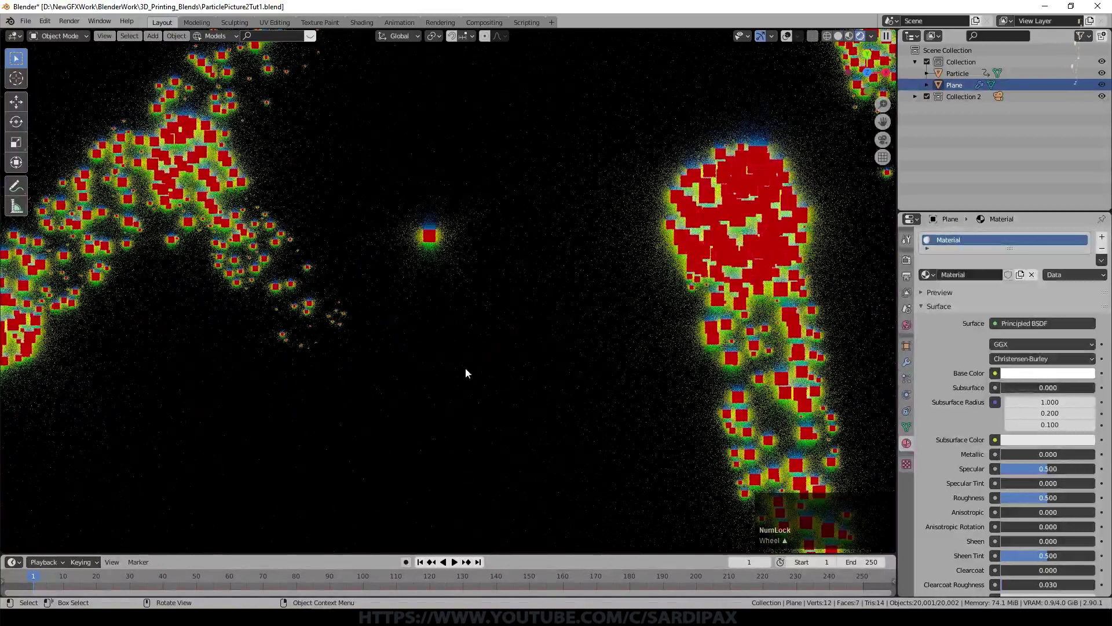
left_click(455, 568)
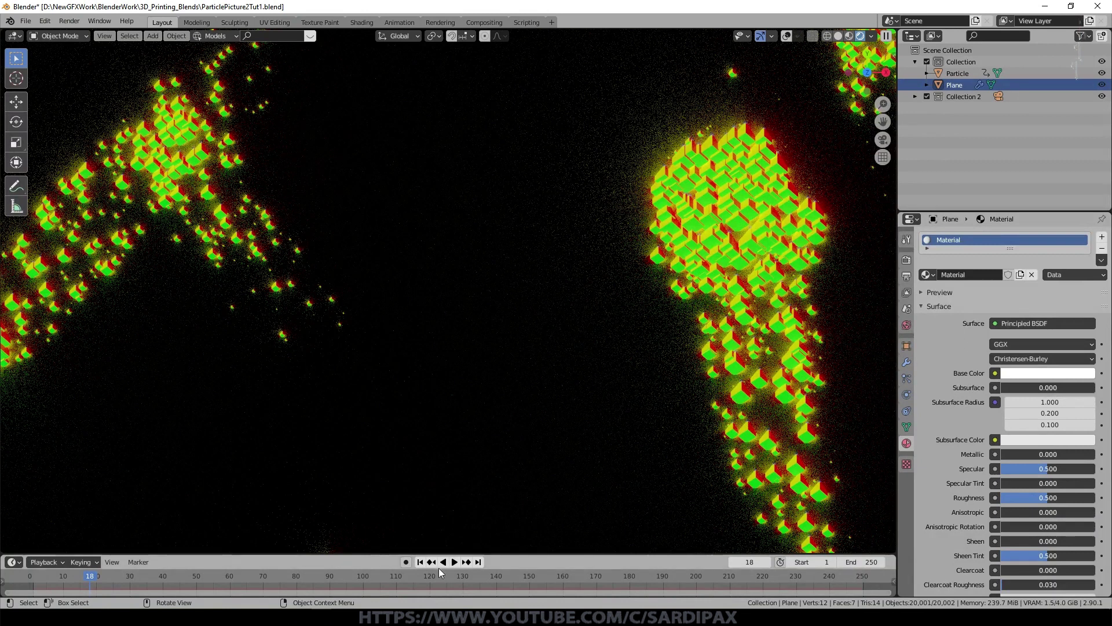
- Scrub the timeline toward frame 190, then return to the particle texture's mapping settings
left_click(137, 584)
scroll("down", 3)
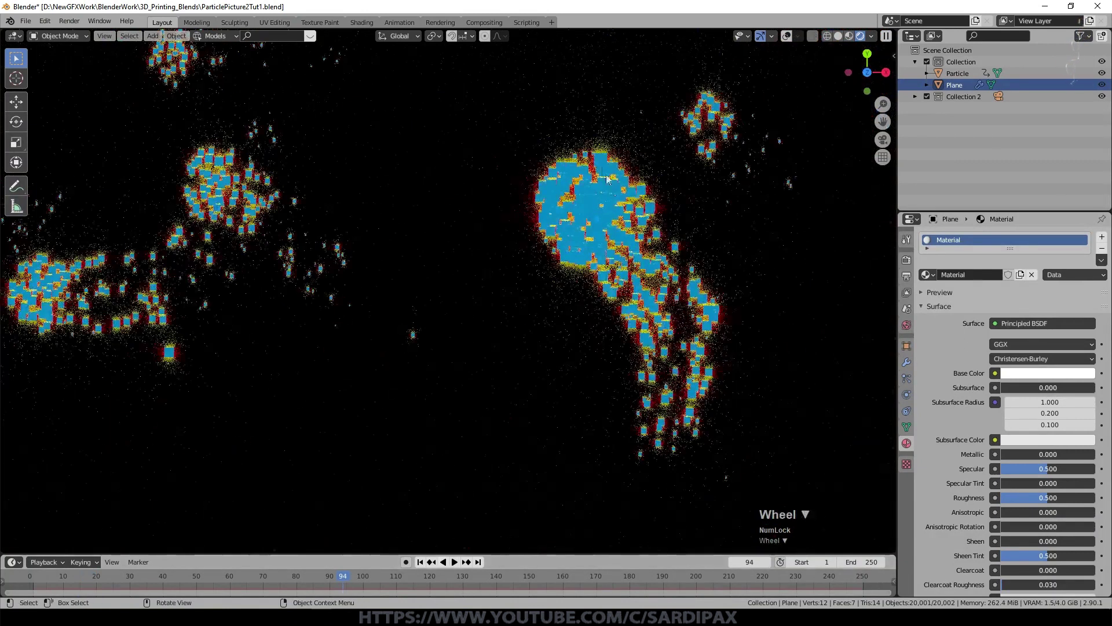
left_click(349, 580)
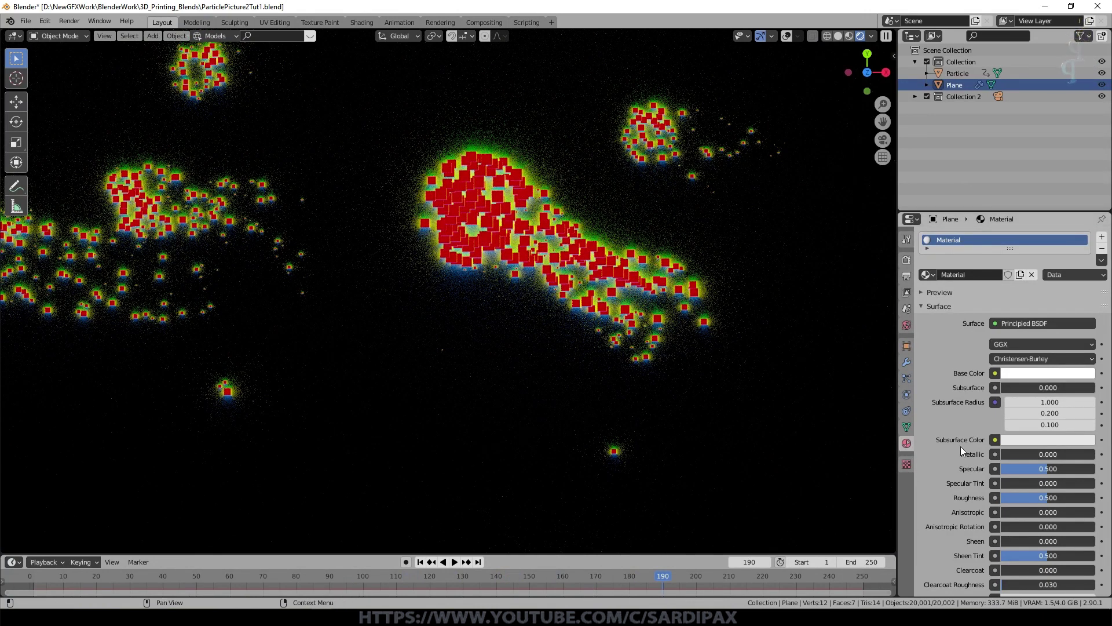
left_click(907, 466)
scroll("down", 3)
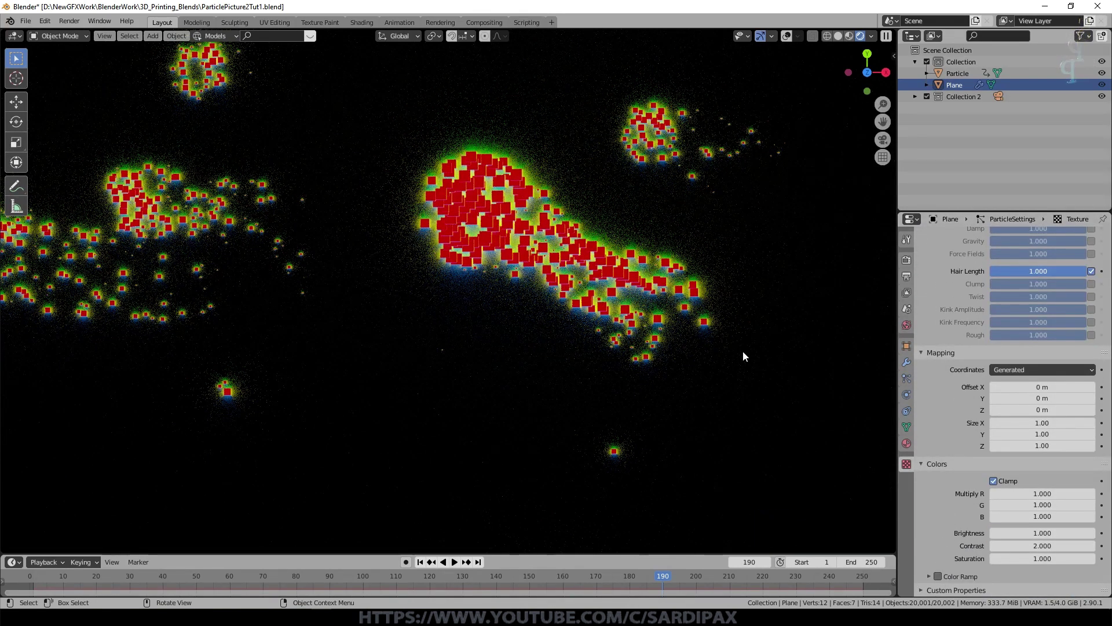
scroll("down", 3)
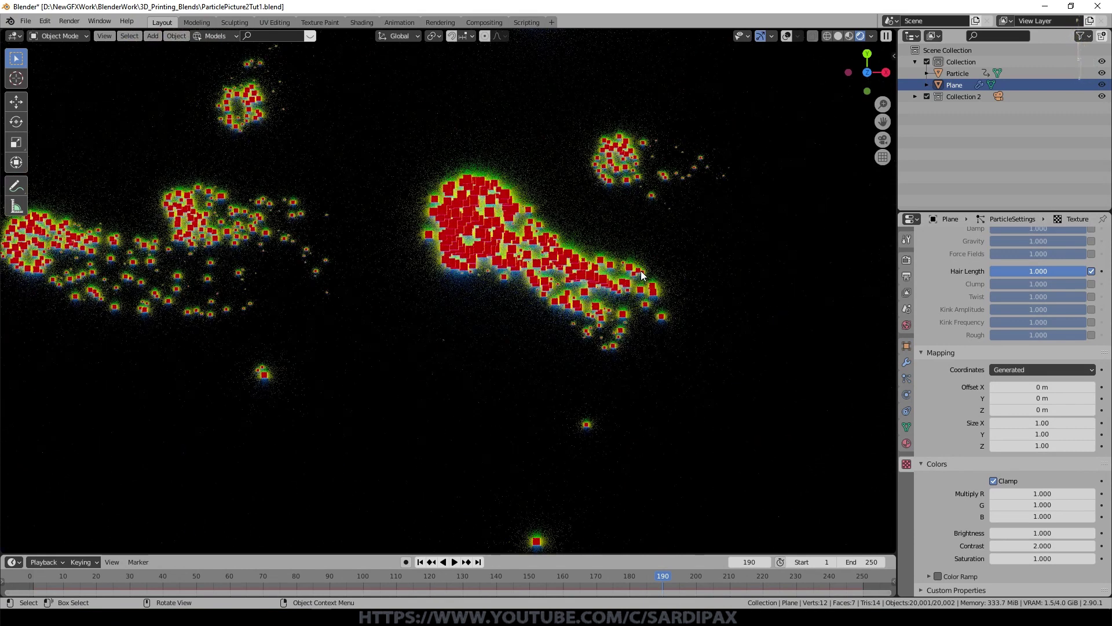
- Return to Solid shading and select the Camera
scroll("down", 3)
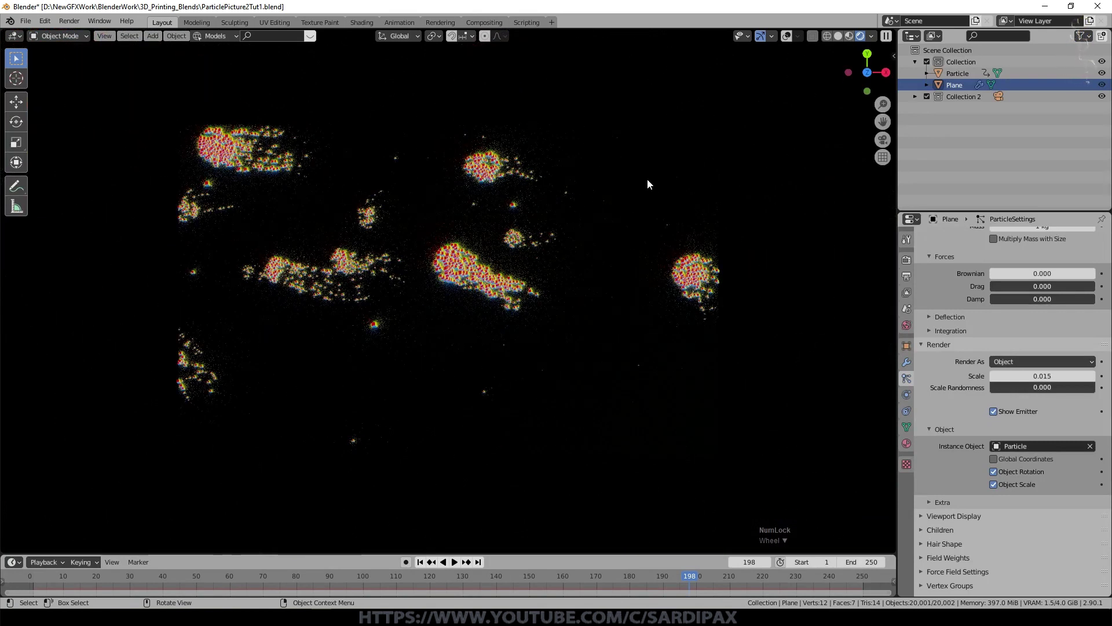
left_click(846, 40)
middle_click(502, 487)
scroll("down", 3)
left_click(937, 97)
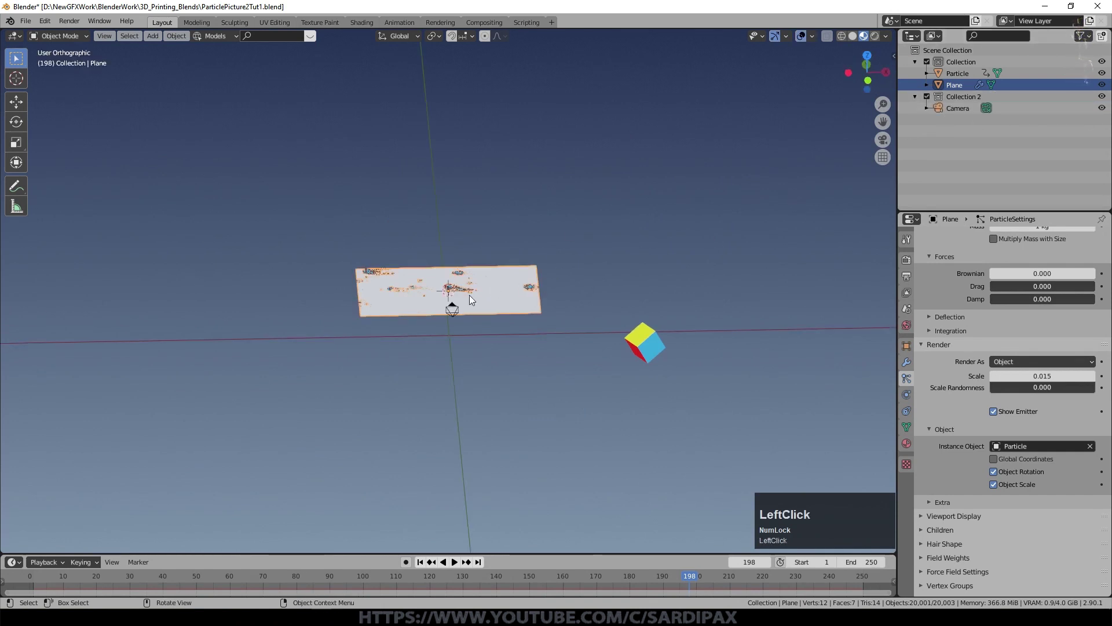
- Clear the camera's rotation (Alt+R) and move it over the plane's centre in top view
key("alt+r")
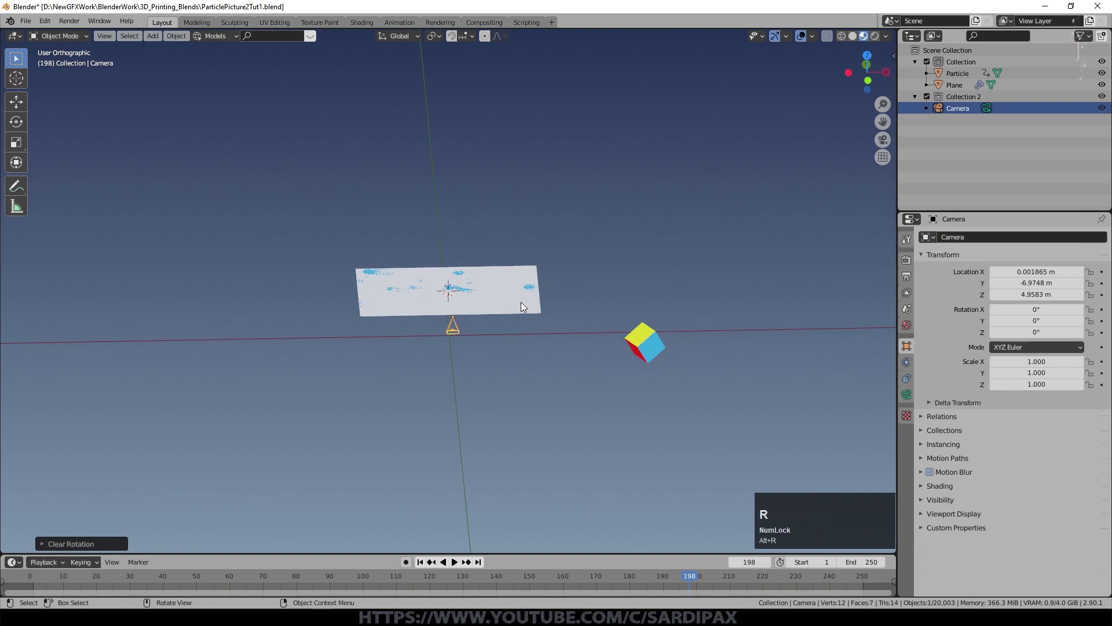
key("KP_7")
key("g")
left_click(514, 373)
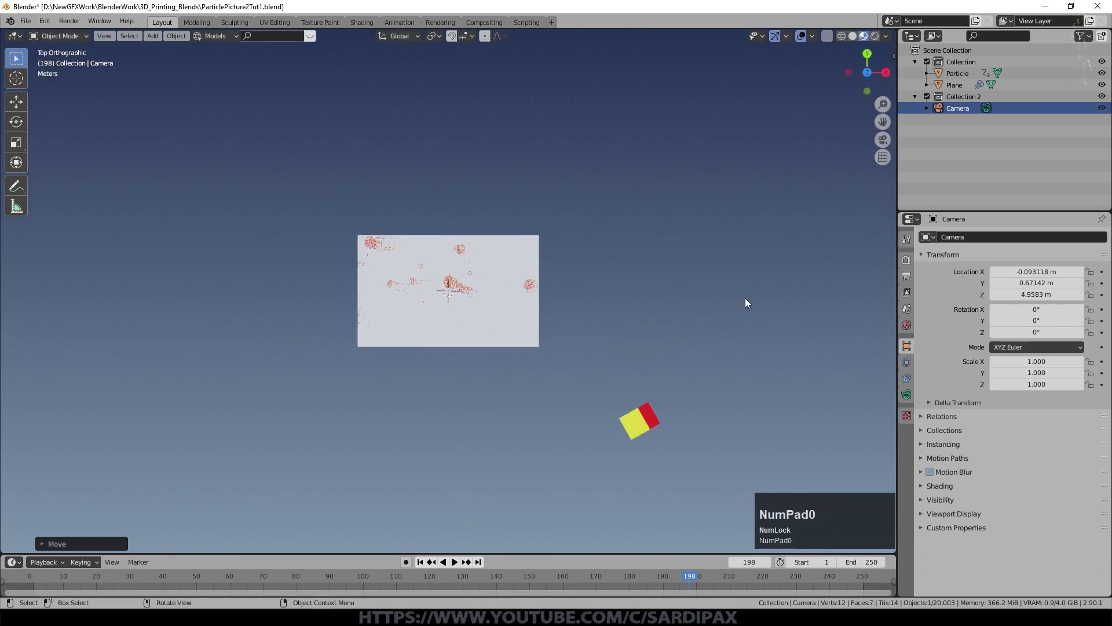